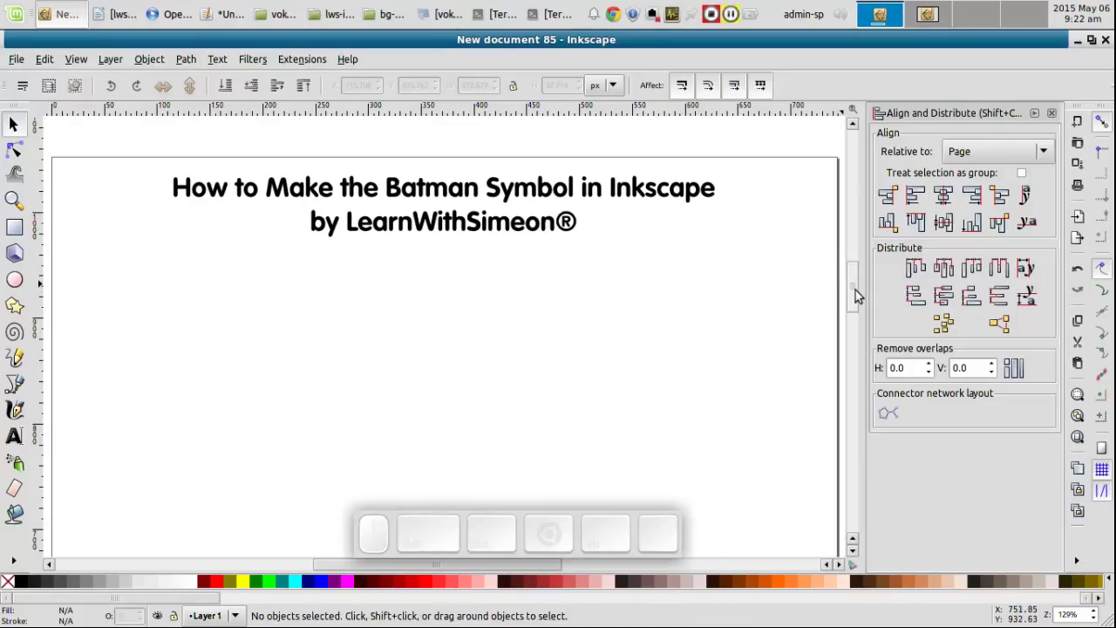
Activate the Ellipse tool ready to draw a wide thick-outlined ellipse across the upper page
{"action": "left_click", "coordinate": [860, 292]}
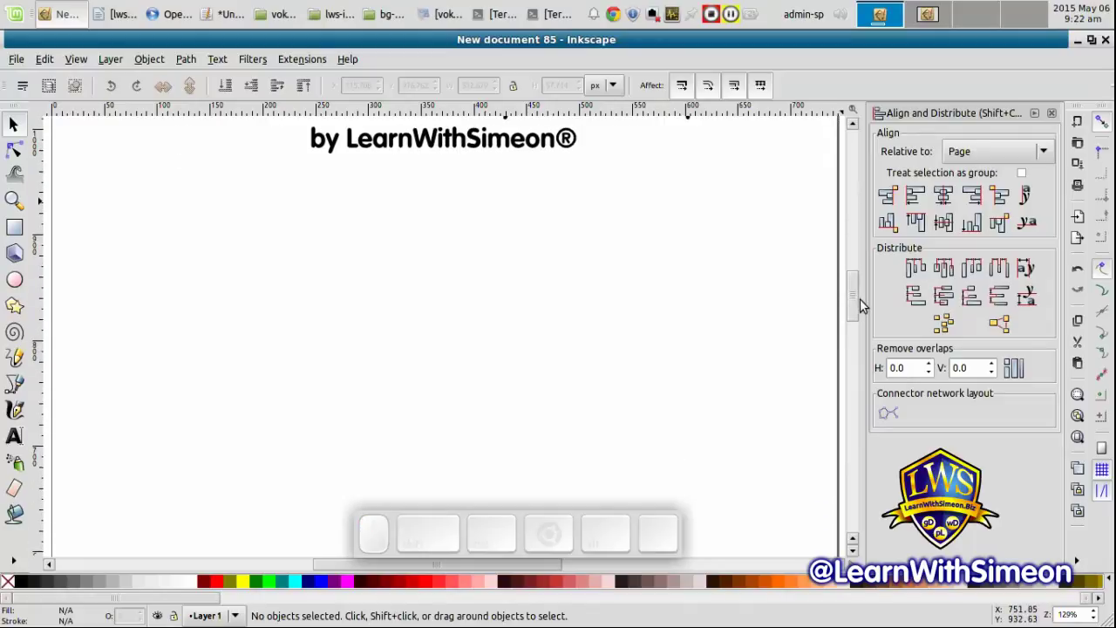
{"action": "left_click", "coordinate": [24, 279]}
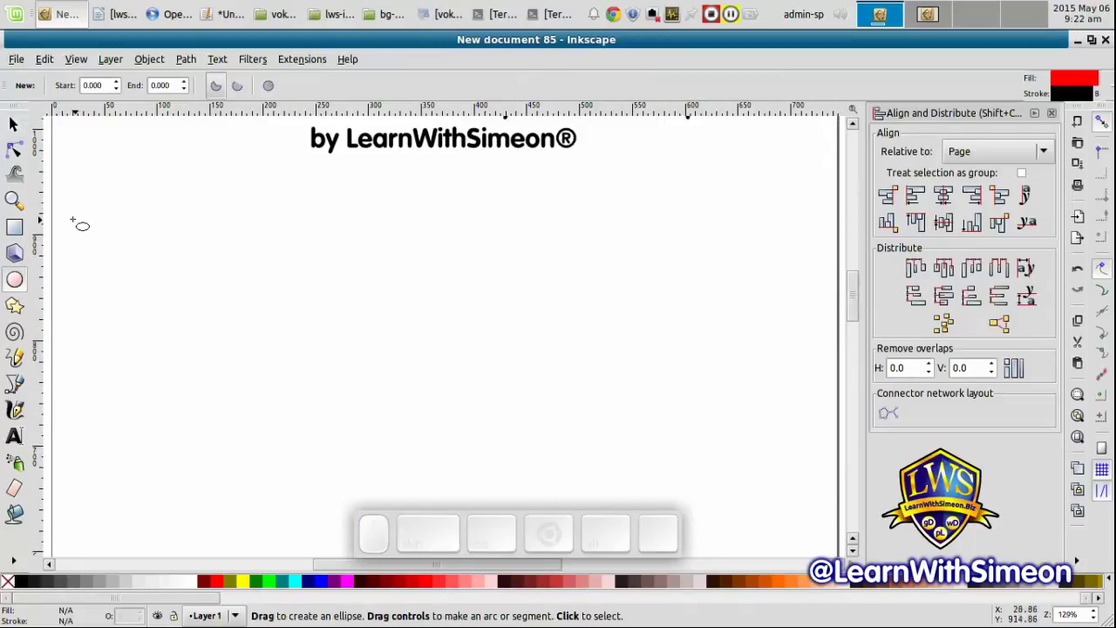
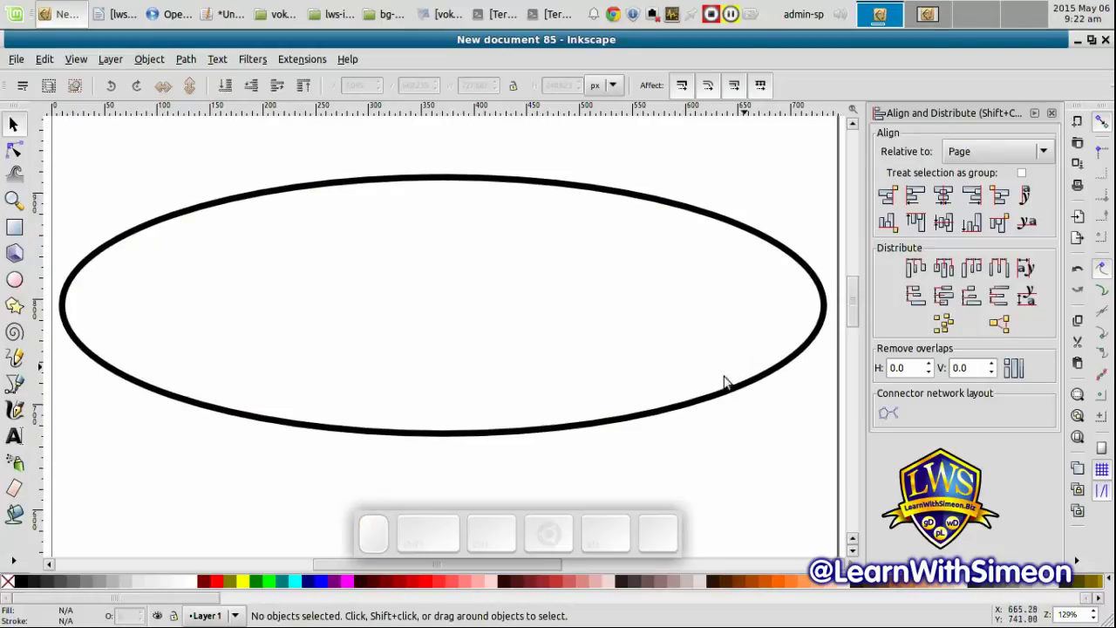
Select the big ellipse and centre it horizontally on the page via Align and Distribute
{"action": "left_click", "coordinate": [696, 449]}
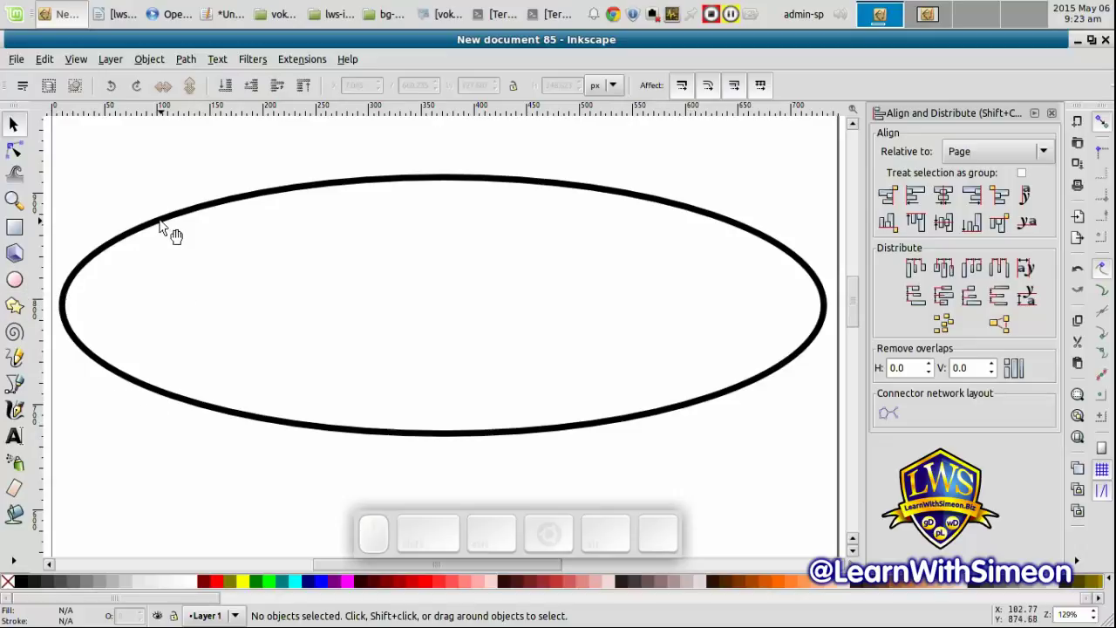
{"action": "left_click", "coordinate": [164, 223]}
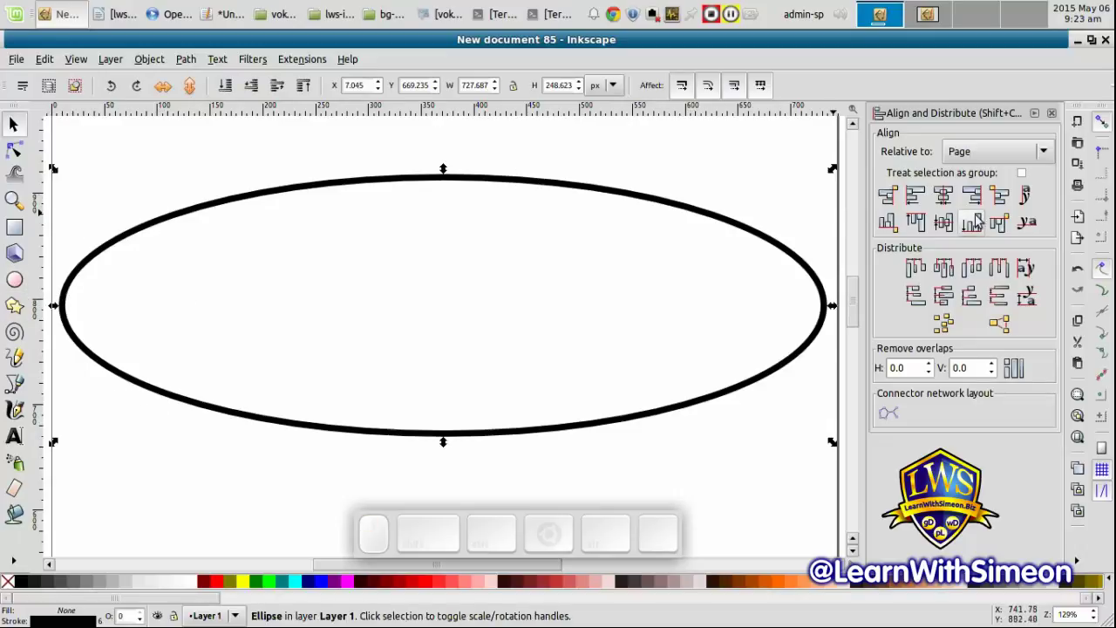
{"action": "left_click", "coordinate": [951, 196]}
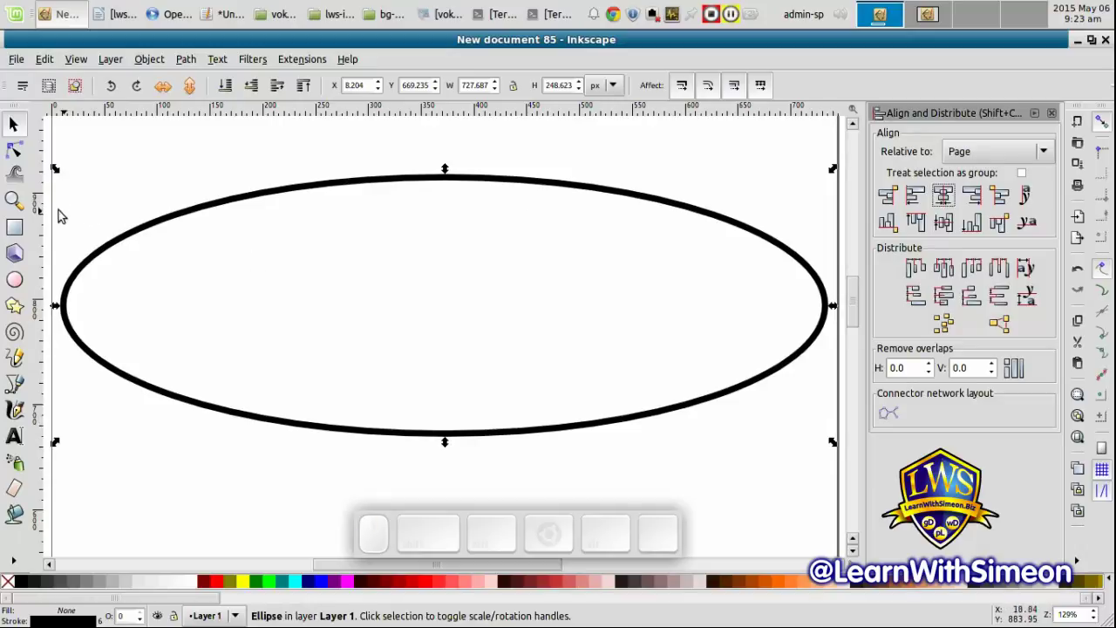
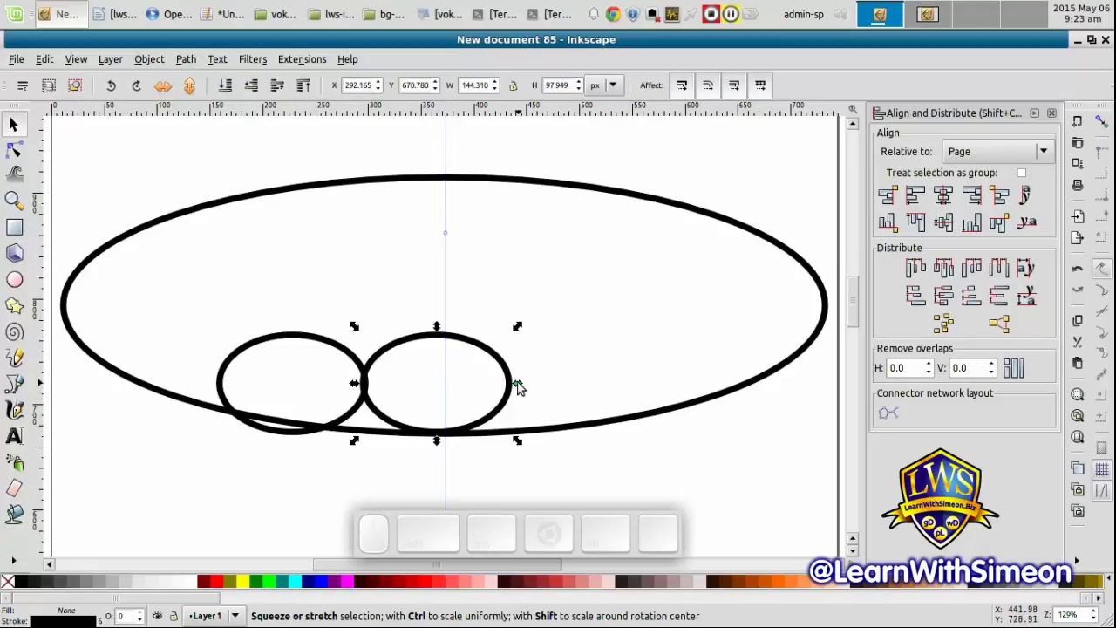
Reshape the second small oval narrower and taller so it hangs below the big ellipse
{"action": "left_click_drag", "start_coordinate": [523, 384], "coordinate": [456, 385]}
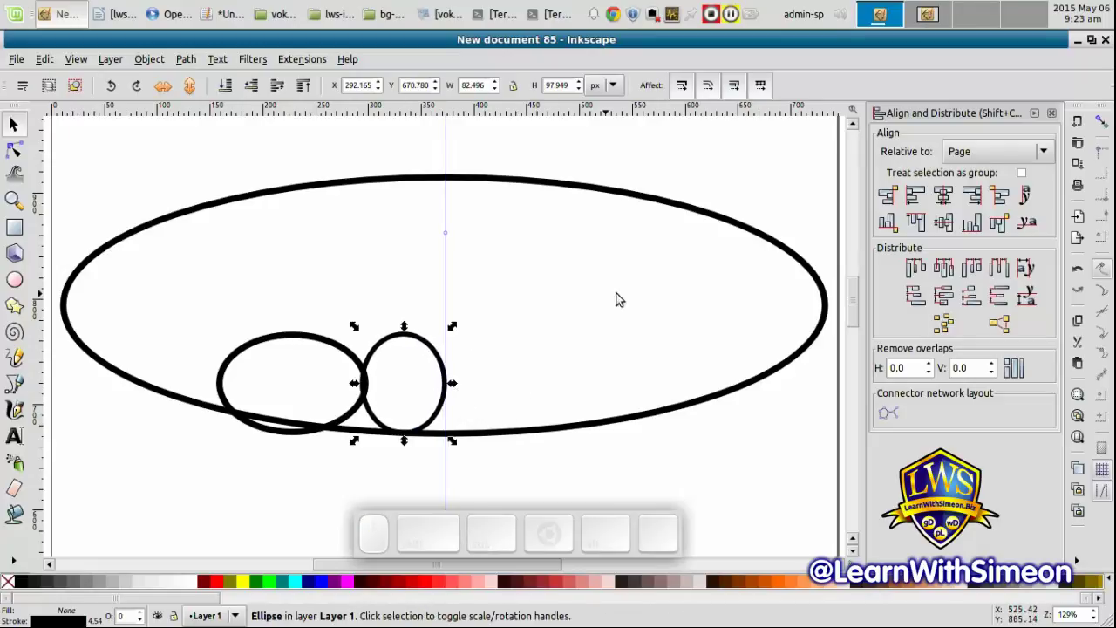
{"action": "left_click", "coordinate": [857, 311]}
{"action": "left_click_drag", "start_coordinate": [409, 321], "coordinate": [418, 390]}
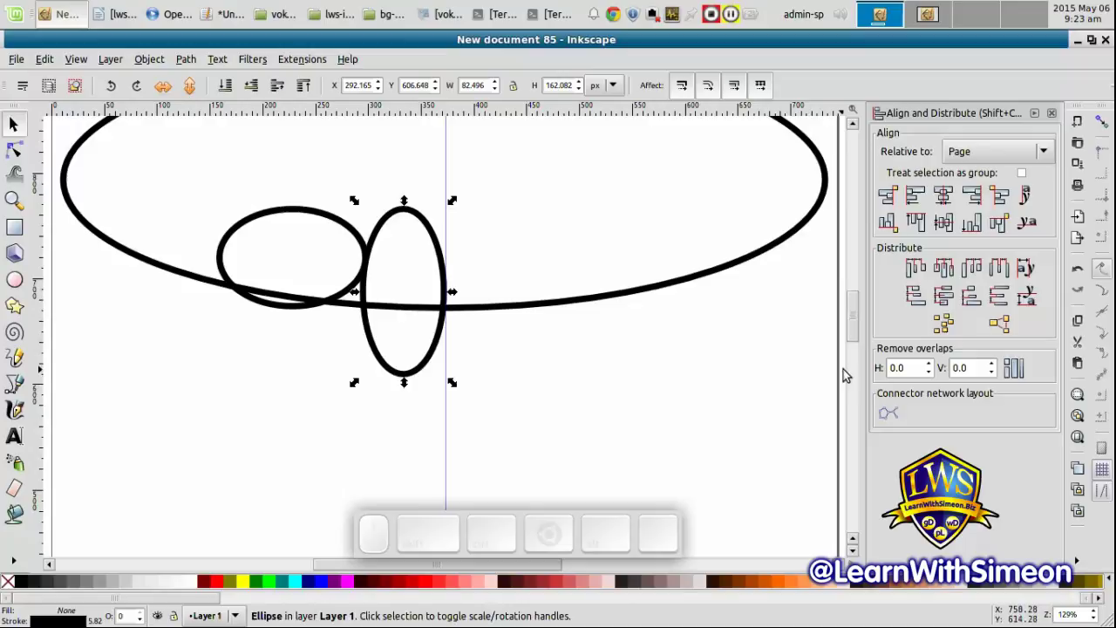
{"action": "left_click_drag", "start_coordinate": [857, 335], "coordinate": [857, 324]}
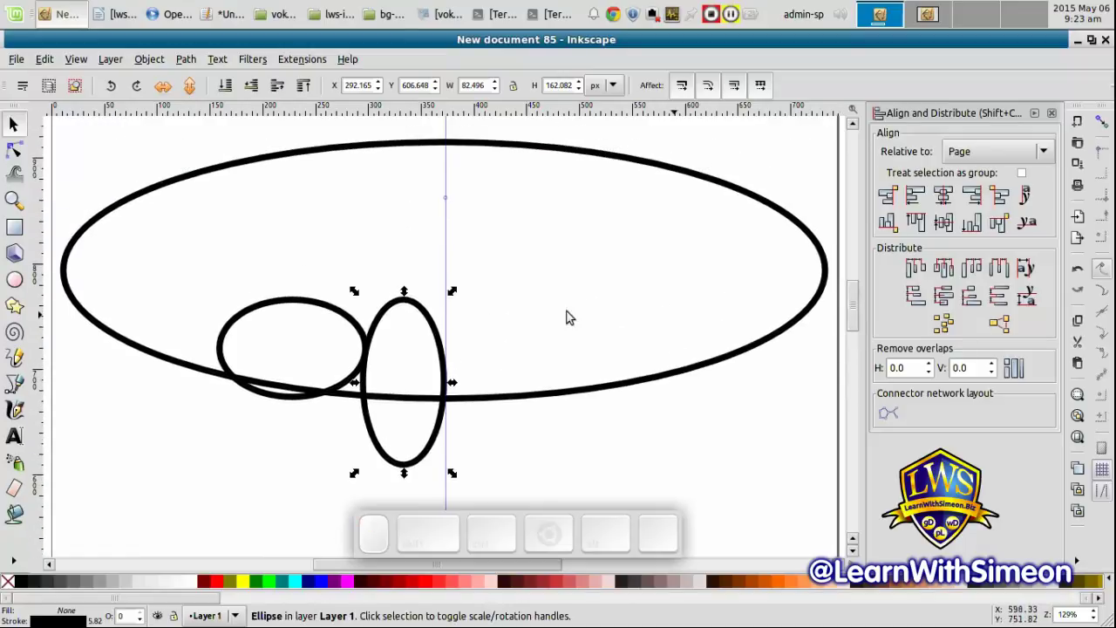
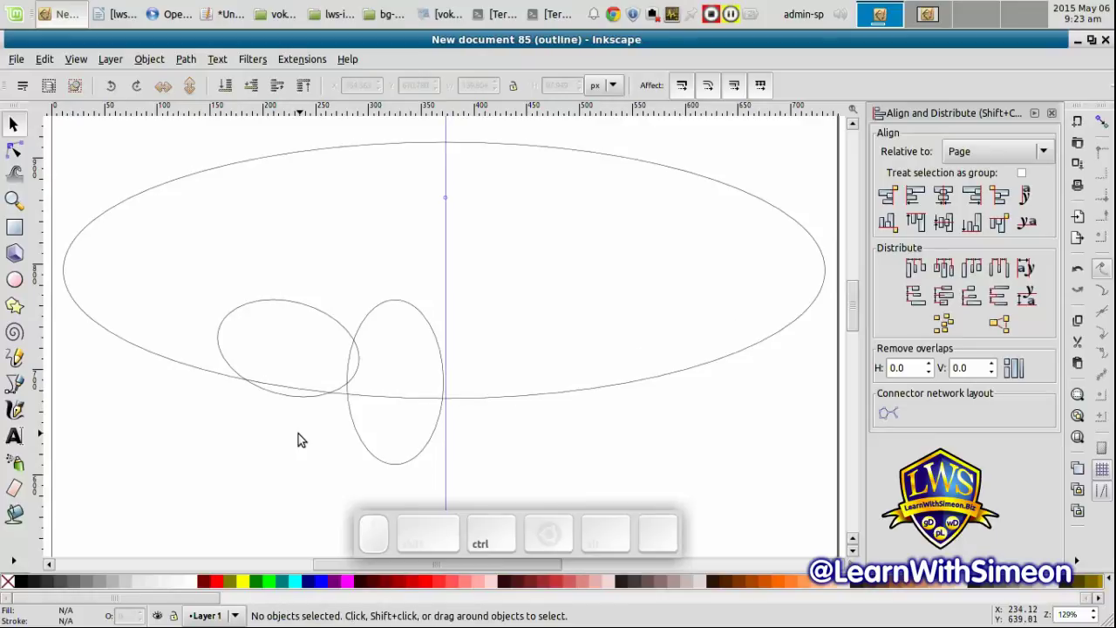
Nudge the narrow oval slightly right, then group the two small ovals together
{"action": "left_click", "coordinate": [365, 450]}
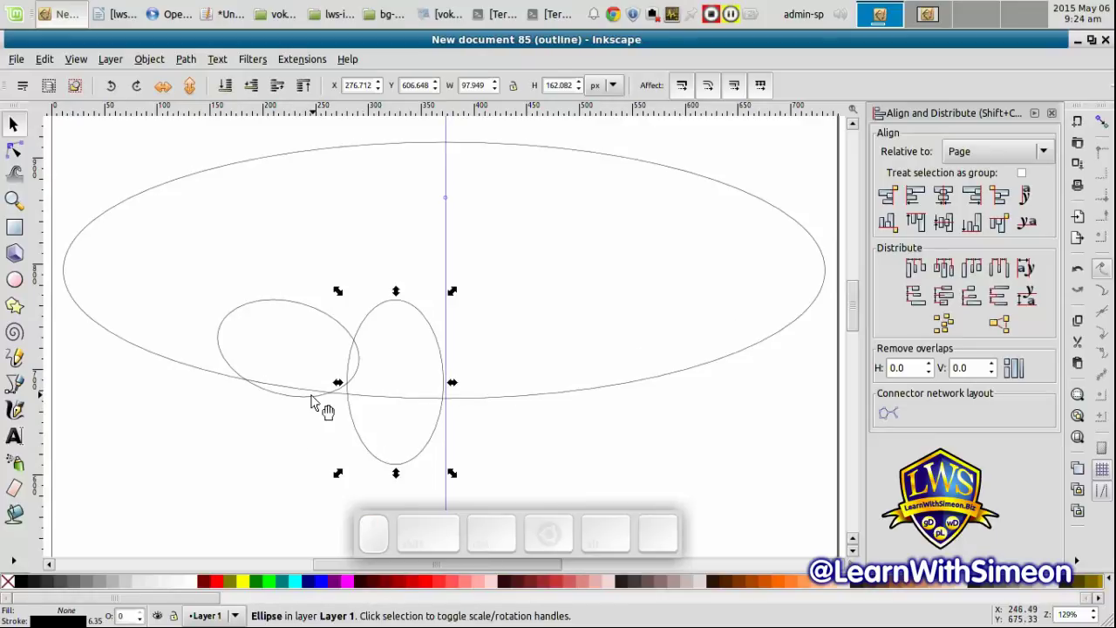
{"action": "left_click", "coordinate": [321, 433]}
{"action": "left_click", "coordinate": [358, 433]}
{"action": "key", "text": "Right"}
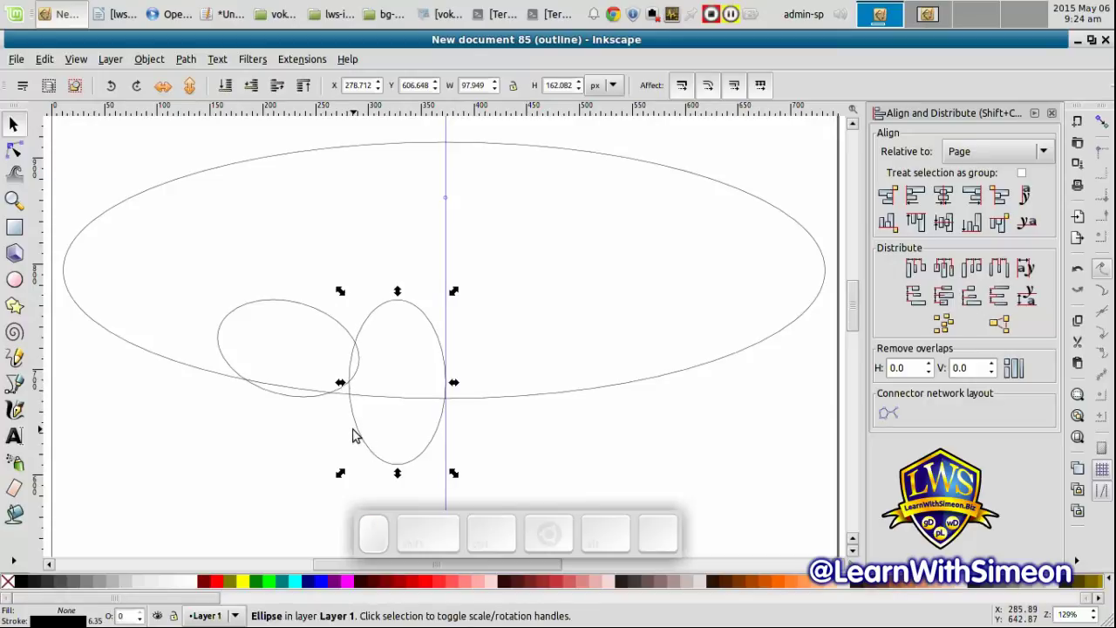
{"action": "left_click", "coordinate": [336, 426]}
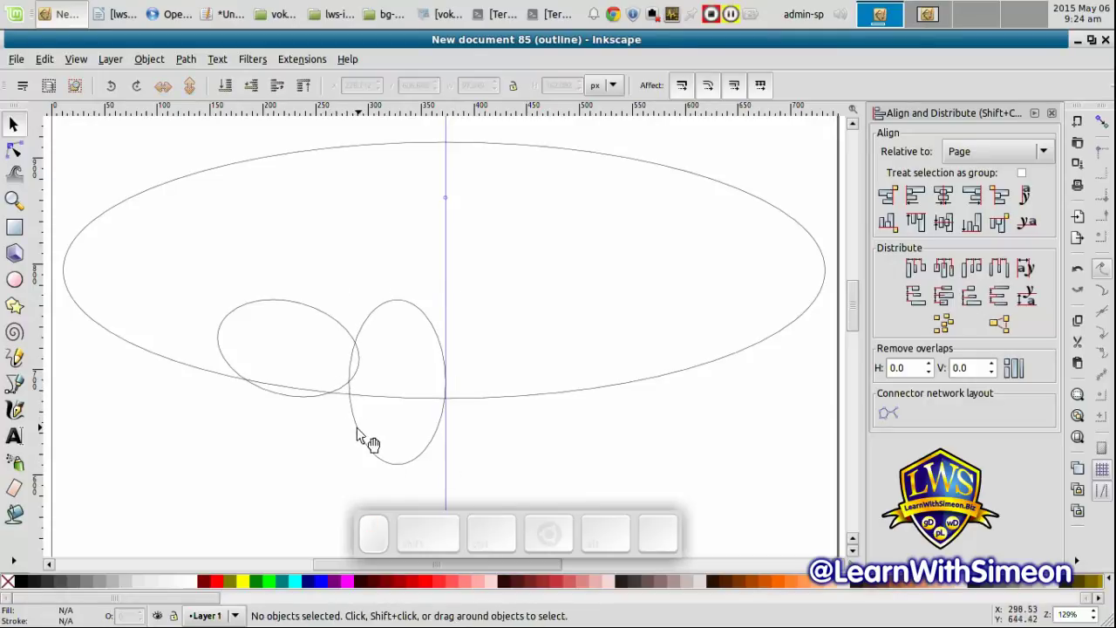
{"action": "left_click", "coordinate": [365, 441]}
{"action": "left_click", "coordinate": [318, 414]}
{"action": "key", "text": "ctrl+g"}
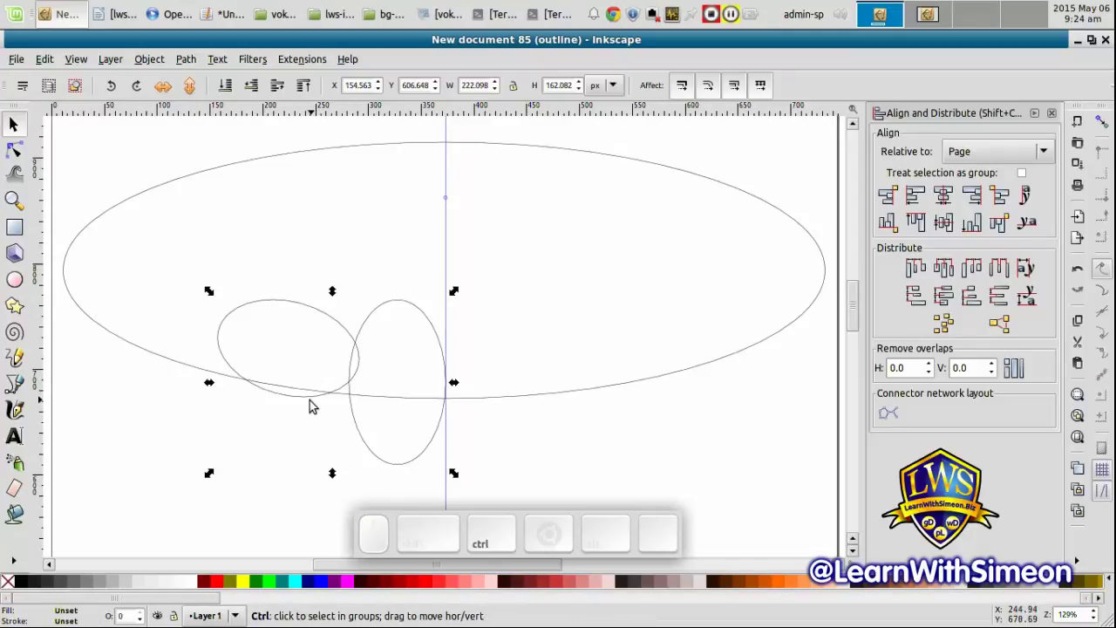
Duplicate the oval pair, flip it horizontally about the centre line and position it on the right
{"action": "left_click", "coordinate": [156, 69]}
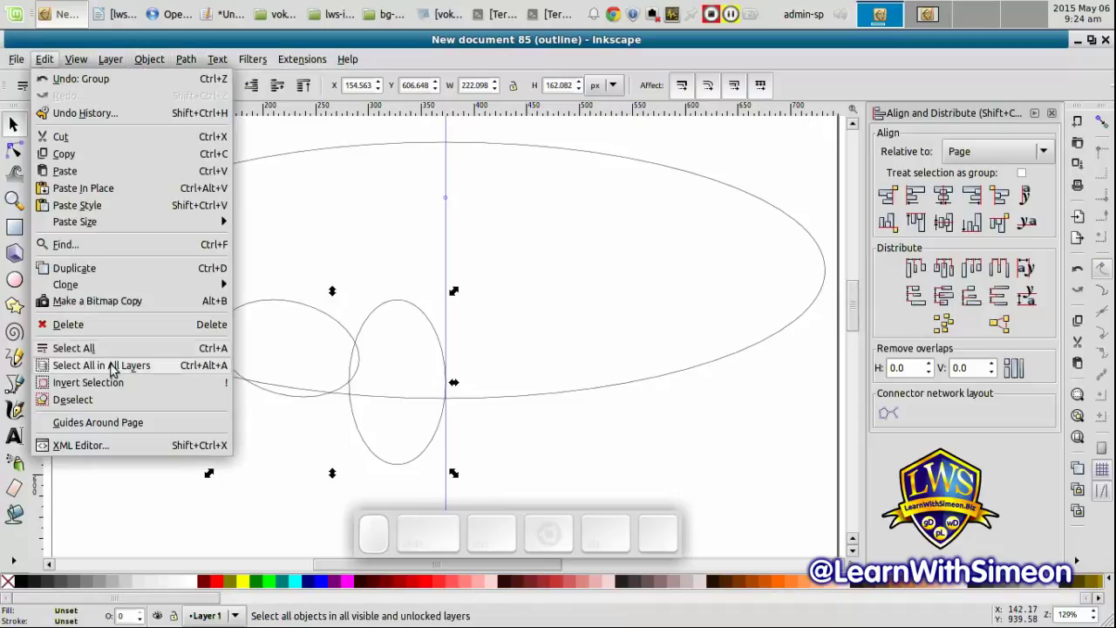
{"action": "left_click", "coordinate": [137, 270]}
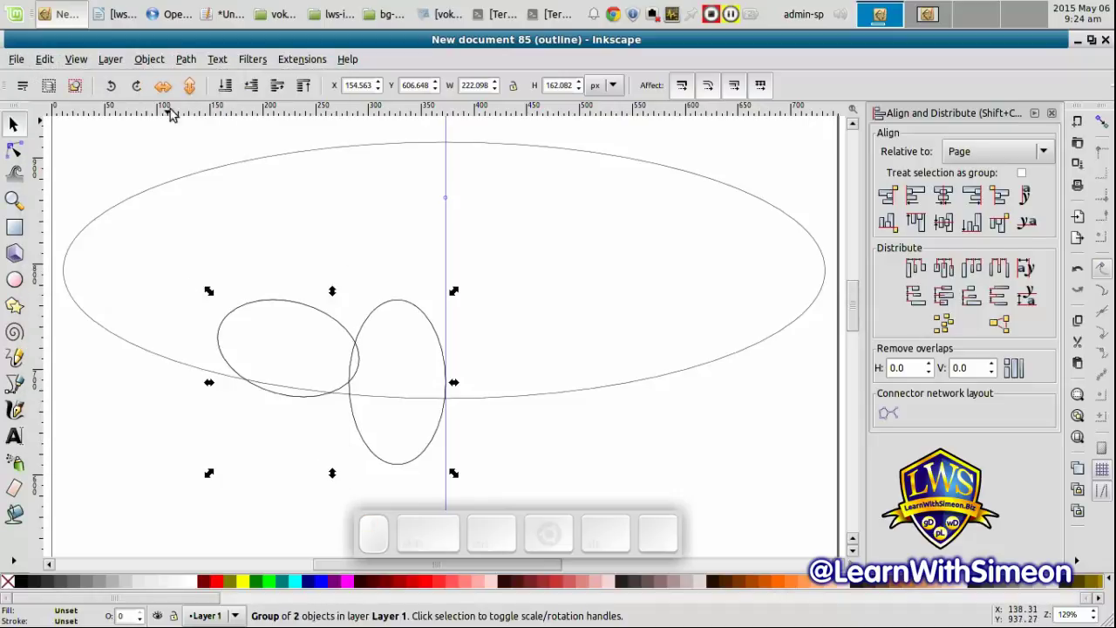
{"action": "left_click", "coordinate": [370, 449]}
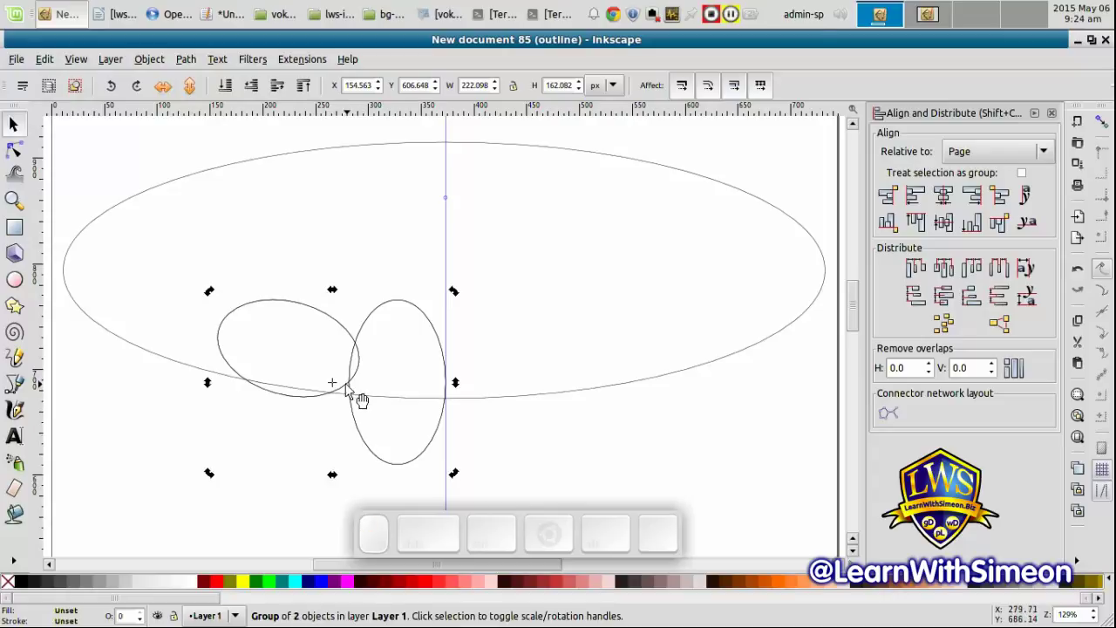
{"action": "left_click_drag", "start_coordinate": [338, 386], "coordinate": [450, 388]}
{"action": "left_click", "coordinate": [176, 92]}
{"action": "left_click", "coordinate": [595, 451]}
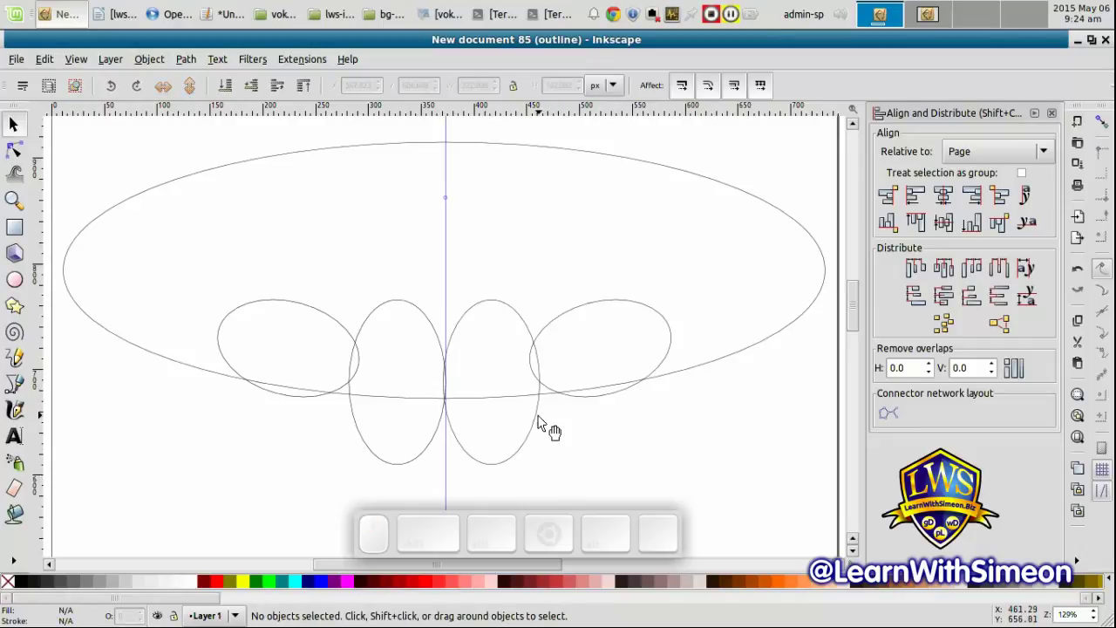
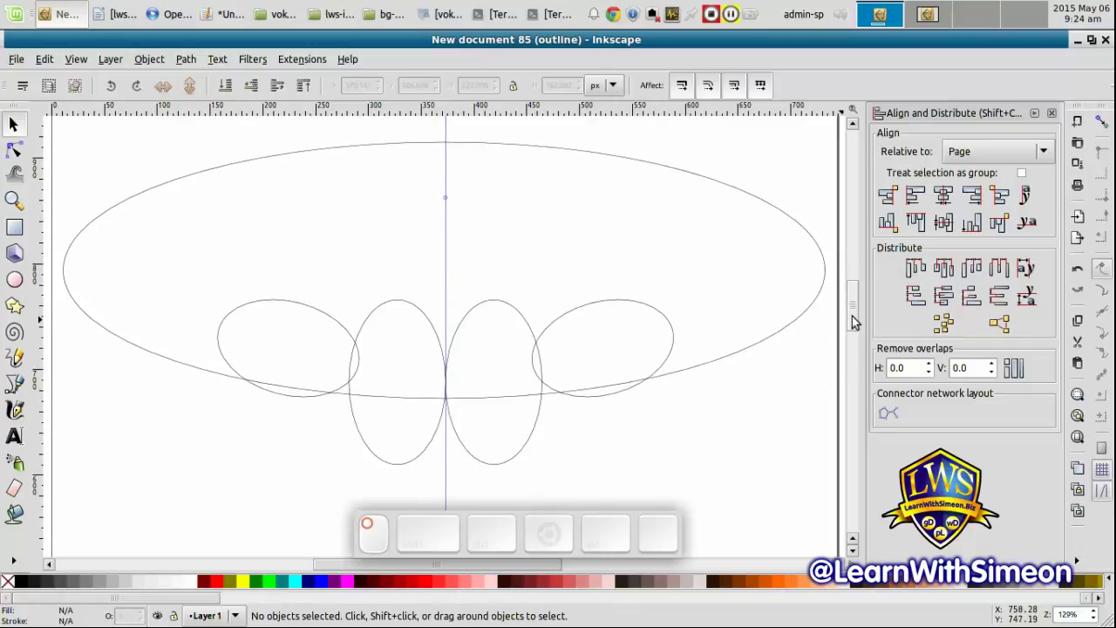
{"action": "left_click_drag", "start_coordinate": [714, 492], "coordinate": [204, 274]}
Group the ovals and centre them horizontally with the big ellipse using Align and Distribute
{"action": "key", "text": "ctrl+g"}
{"action": "left_click", "coordinate": [944, 194]}
{"action": "left_click", "coordinate": [746, 424]}
{"action": "left_click", "coordinate": [770, 350]}
{"action": "left_click", "coordinate": [948, 200]}
{"action": "left_click", "coordinate": [696, 437]}
{"action": "left_click", "coordinate": [747, 356]}
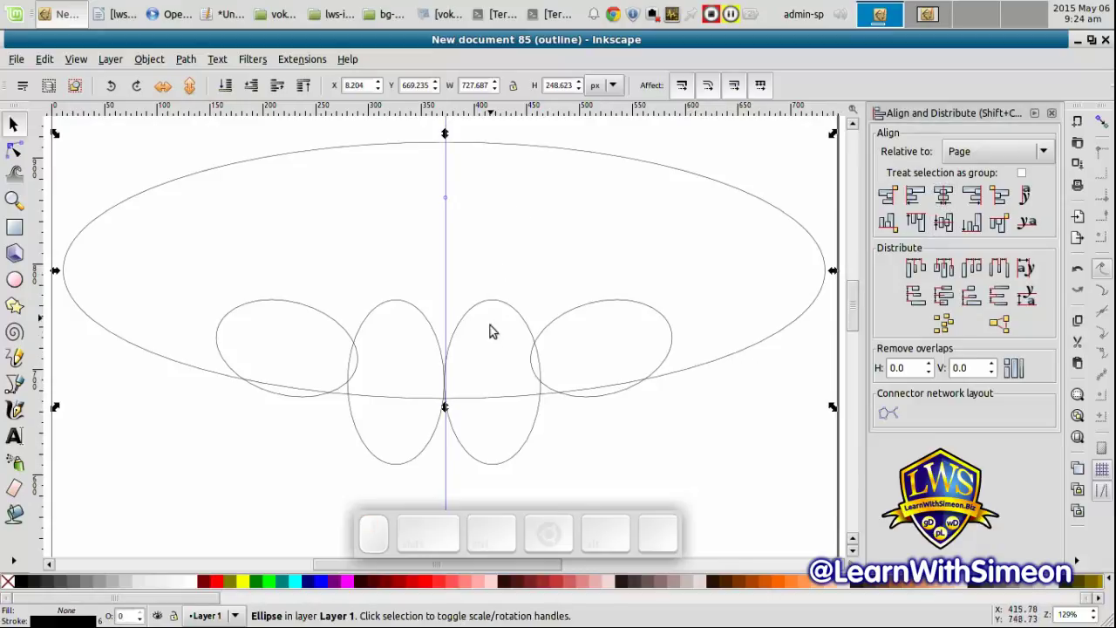
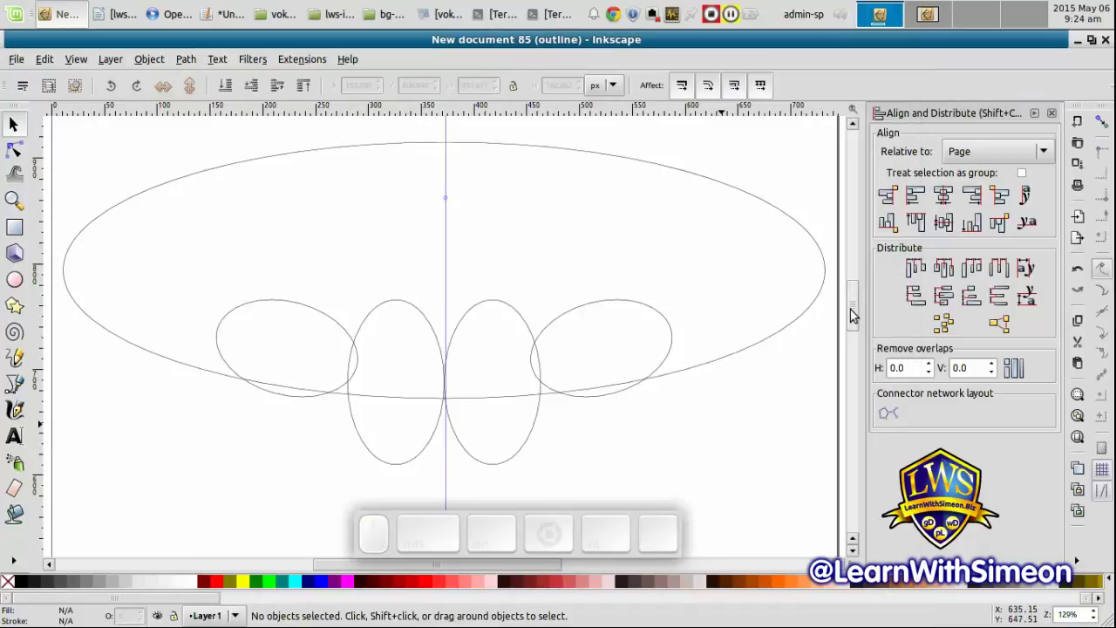
Draw a small tall oval at the big ellipse's top and centre it horizontally
{"action": "left_click_drag", "start_coordinate": [856, 312], "coordinate": [824, 285]}
{"action": "left_click", "coordinate": [759, 248]}
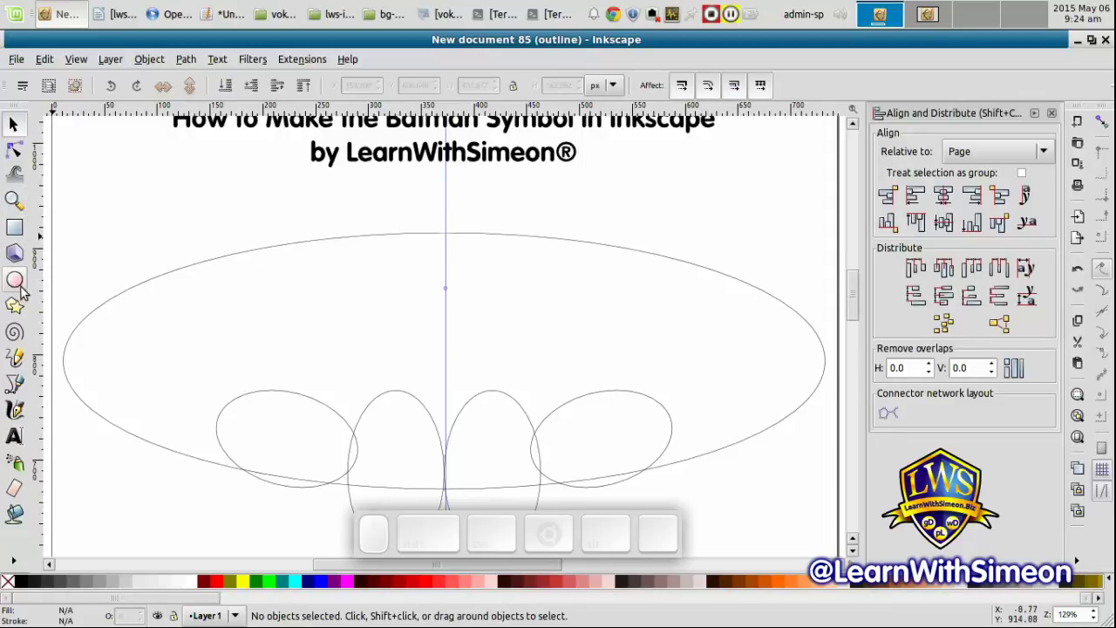
{"action": "left_click", "coordinate": [24, 282]}
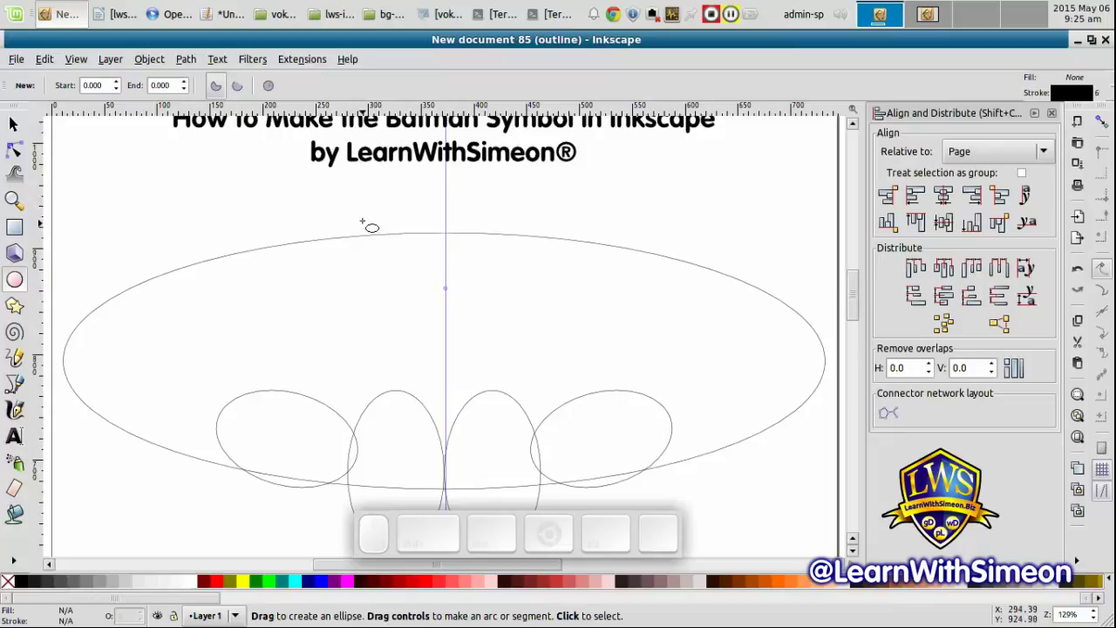
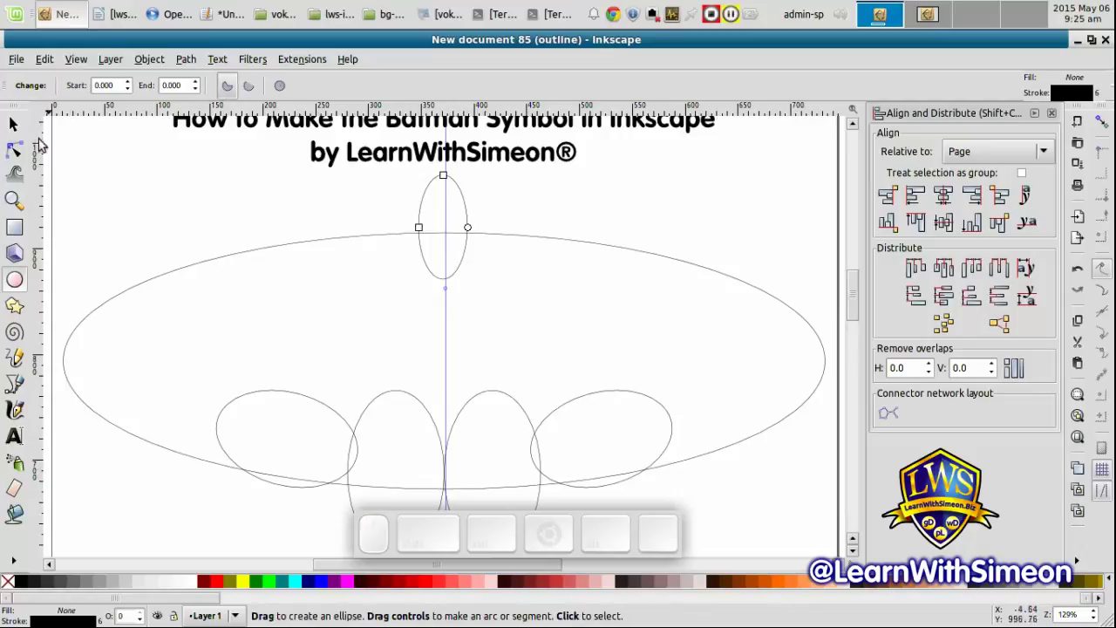
{"action": "left_click", "coordinate": [29, 135]}
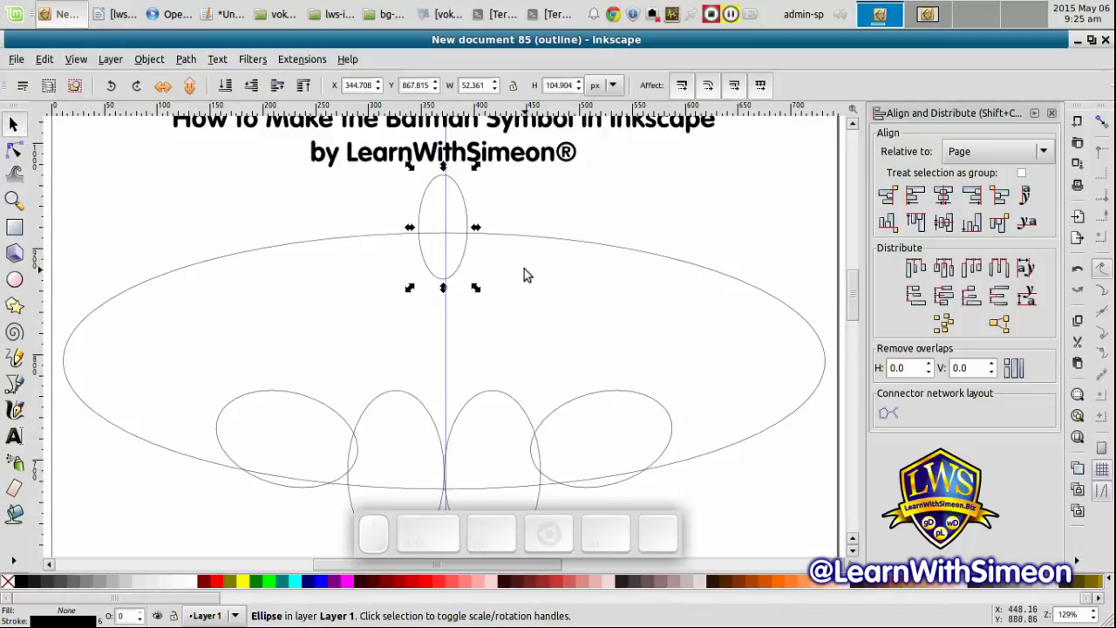
{"action": "left_click", "coordinate": [948, 199]}
Add a wider ellipse left of the top oval and tilt it slightly
{"action": "left_click", "coordinate": [668, 235]}
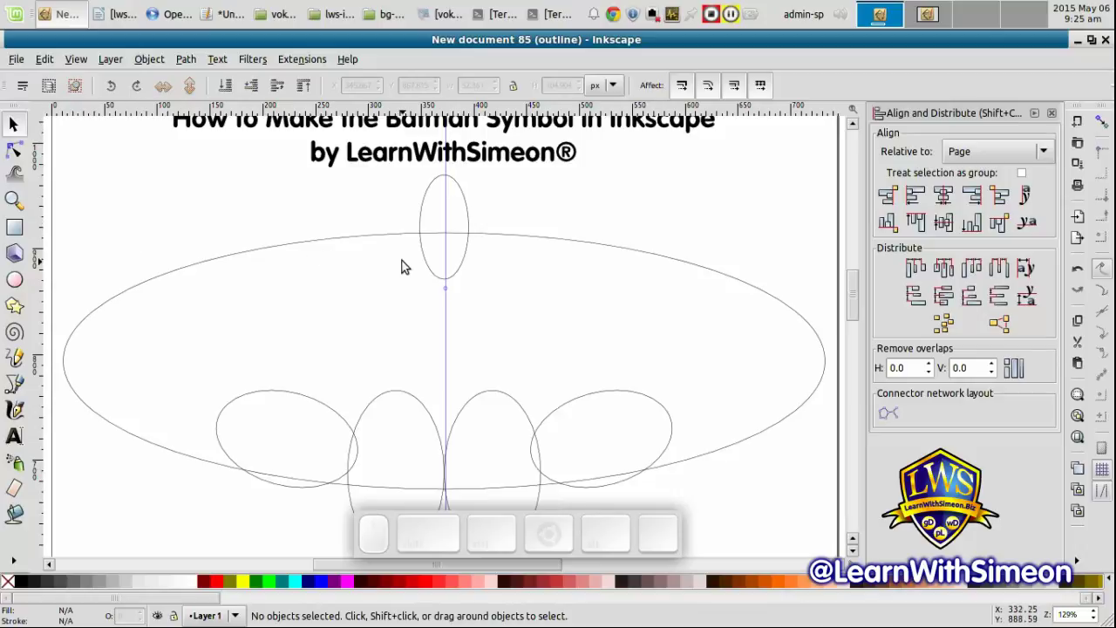
{"action": "left_click_drag", "start_coordinate": [470, 278], "coordinate": [467, 269]}
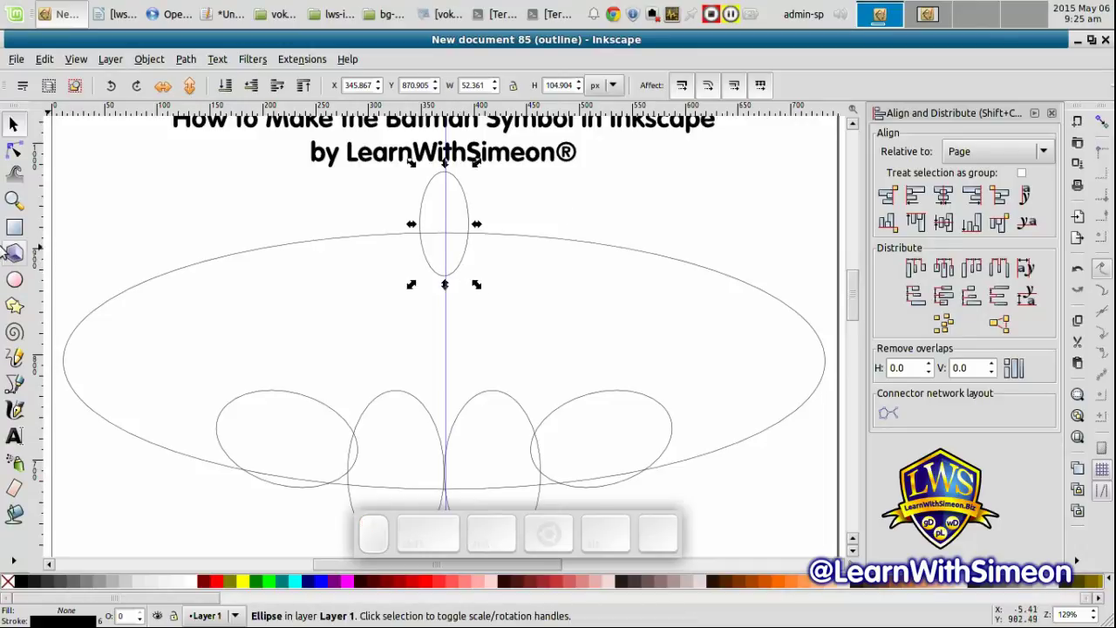
{"action": "left_click", "coordinate": [17, 280]}
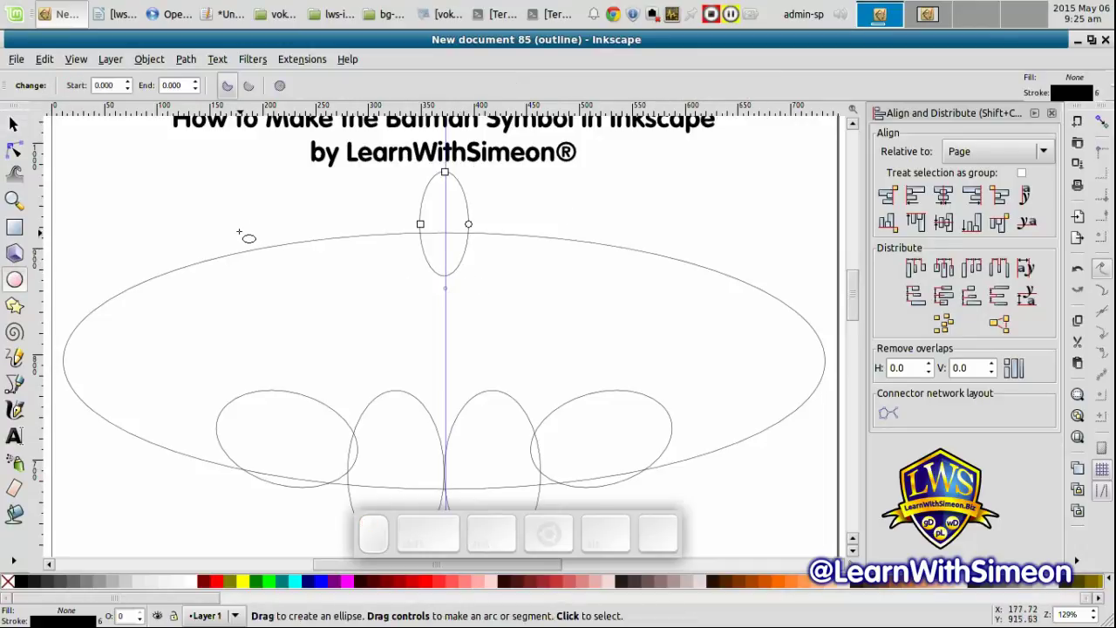
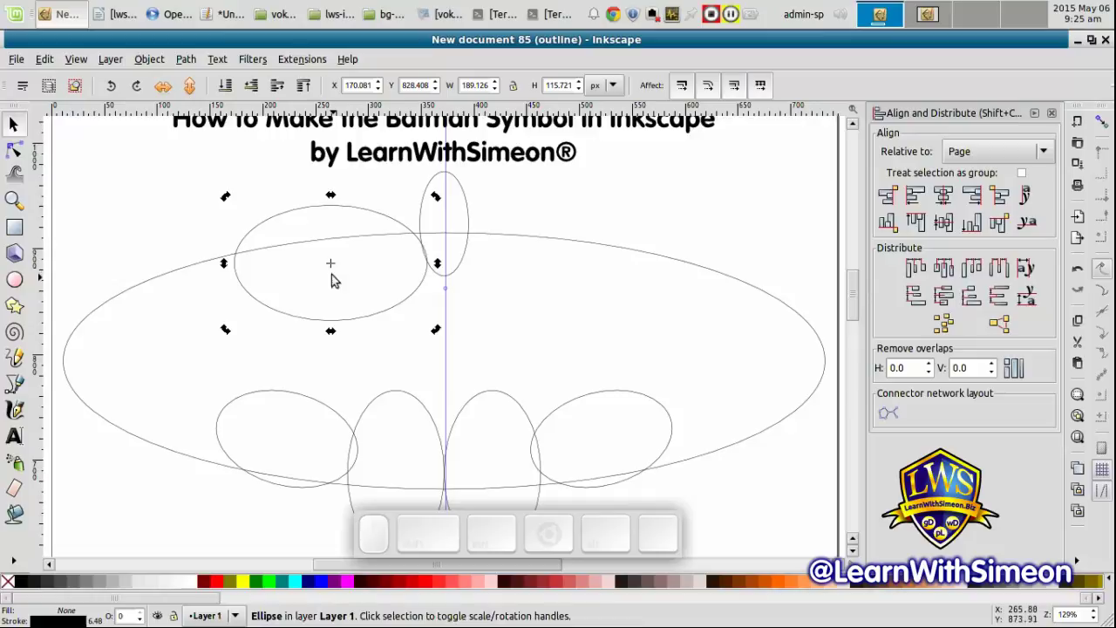
{"action": "left_click_drag", "start_coordinate": [338, 198], "coordinate": [353, 212]}
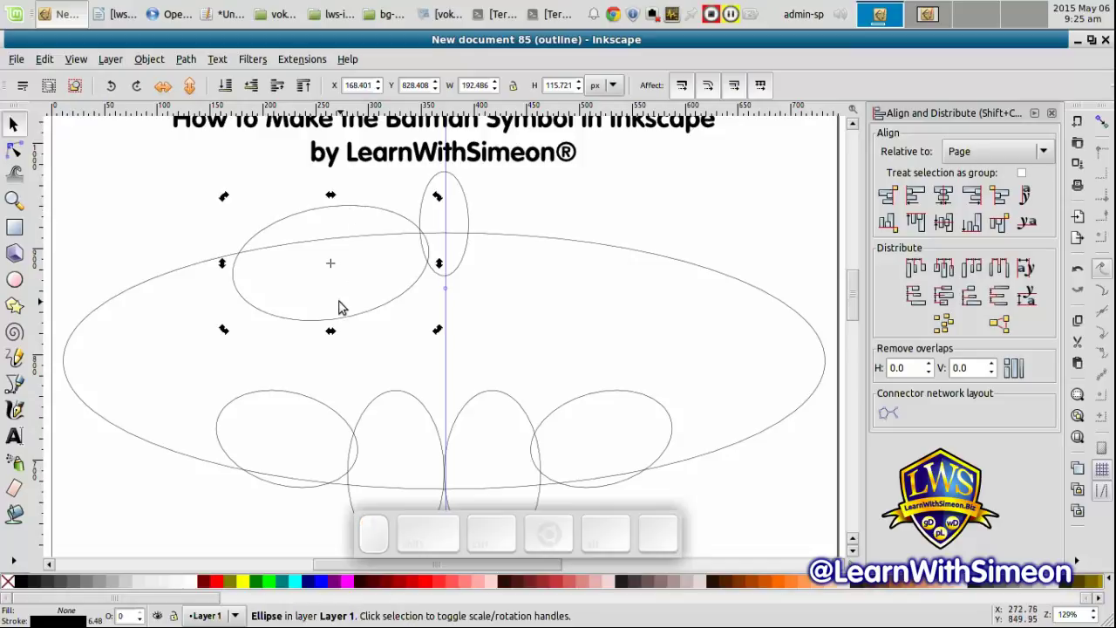
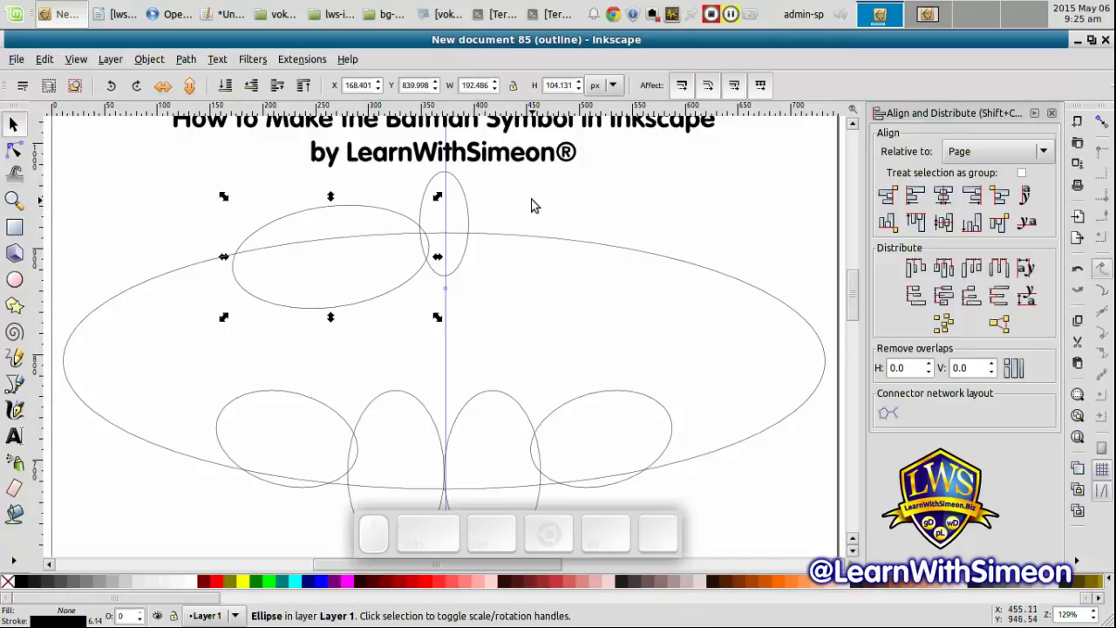
Select the small top ellipse and centre it horizontally on the page
{"action": "left_click", "coordinate": [536, 201]}
{"action": "left_click", "coordinate": [478, 220]}
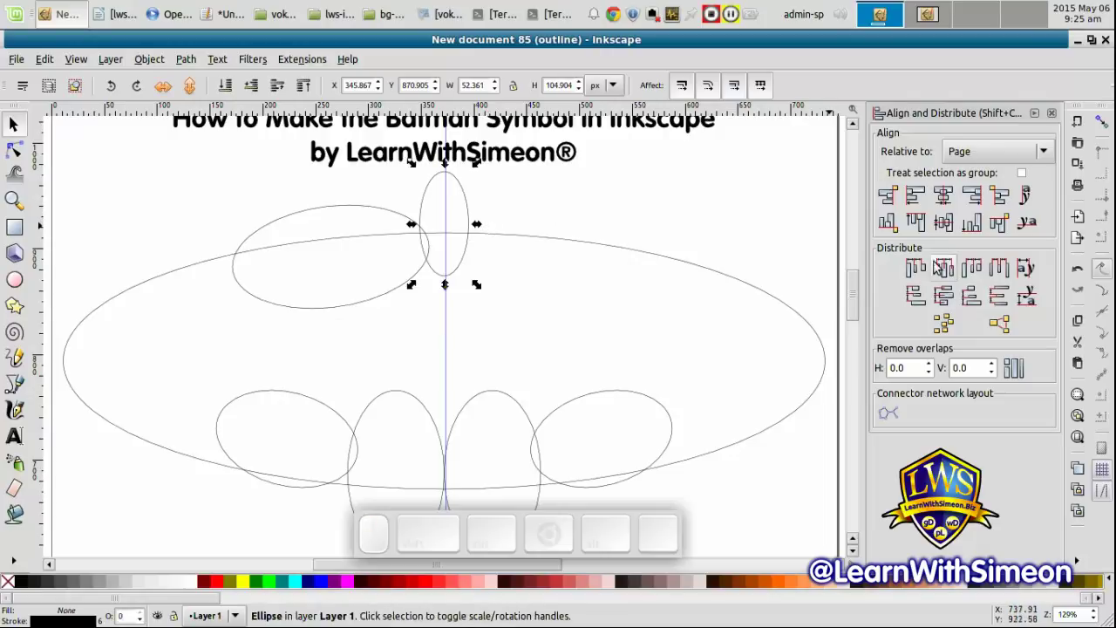
{"action": "left_click", "coordinate": [949, 199]}
{"action": "left_click", "coordinate": [628, 214]}
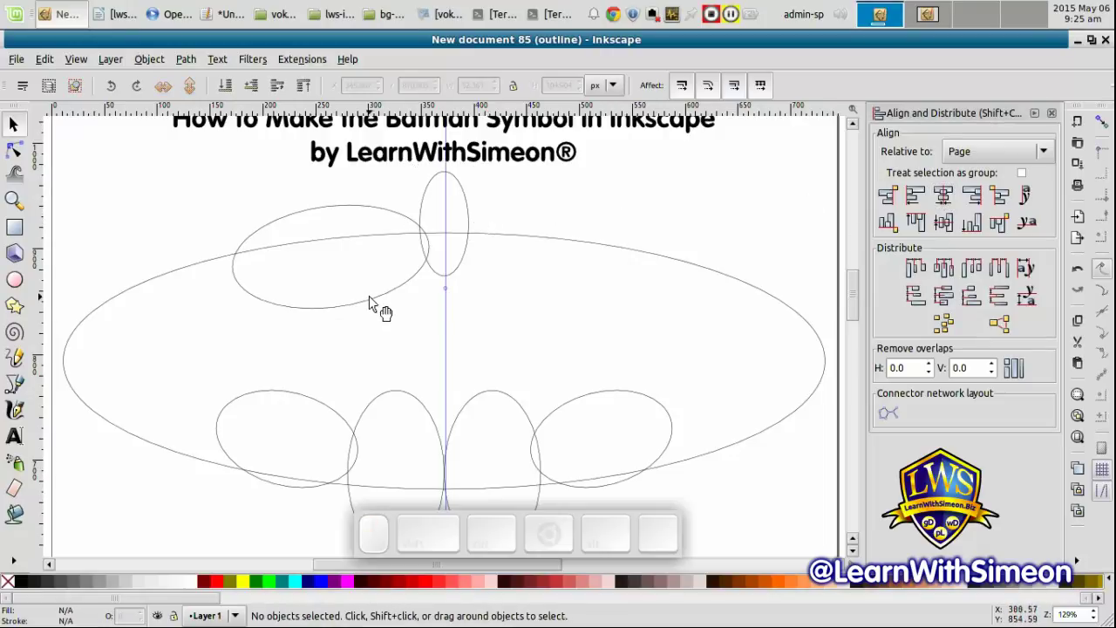
Duplicate the tilted left ellipse, mirror it horizontally and move the copy right of centre
{"action": "left_click", "coordinate": [378, 309]}
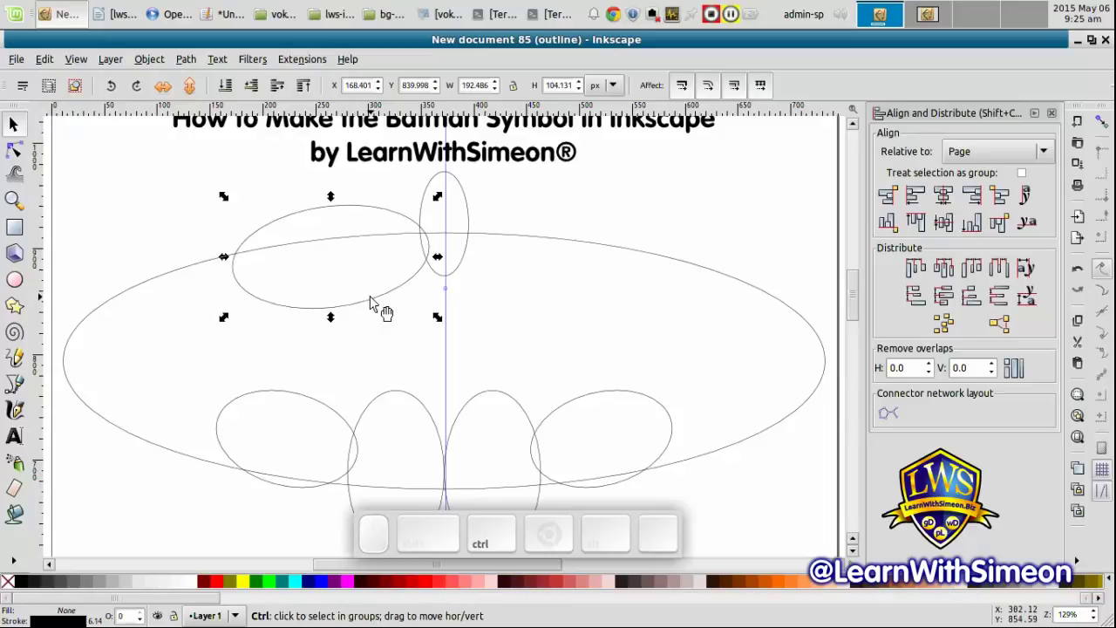
{"action": "key", "text": "ctrl+d"}
{"action": "left_click", "coordinate": [172, 90]}
{"action": "left_click", "coordinate": [427, 331]}
{"action": "left_click_drag", "start_coordinate": [418, 306], "coordinate": [648, 327]}
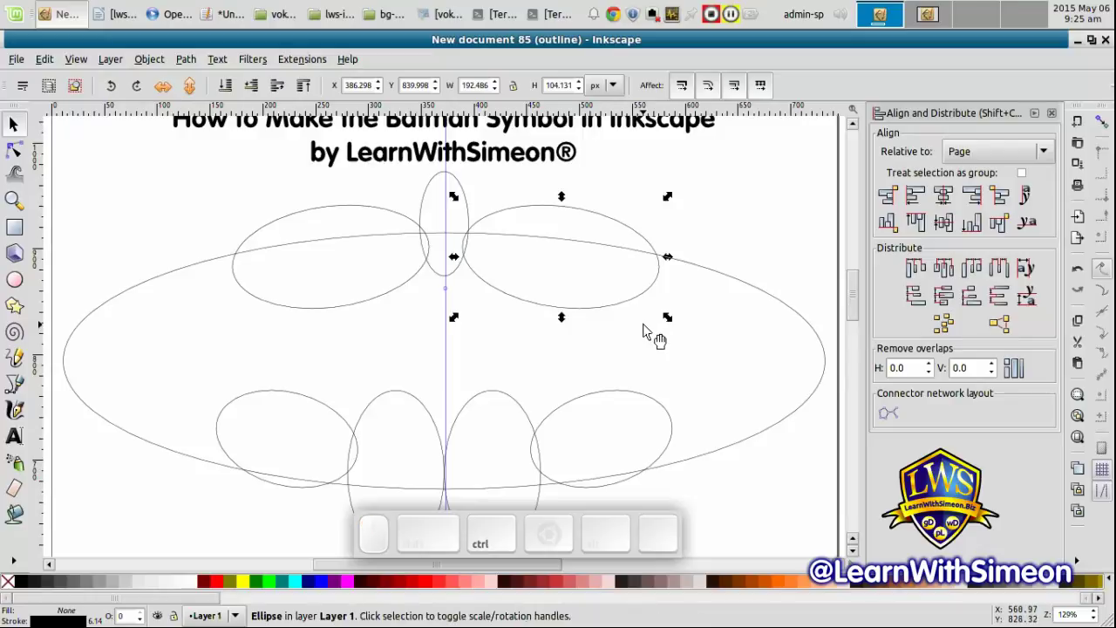
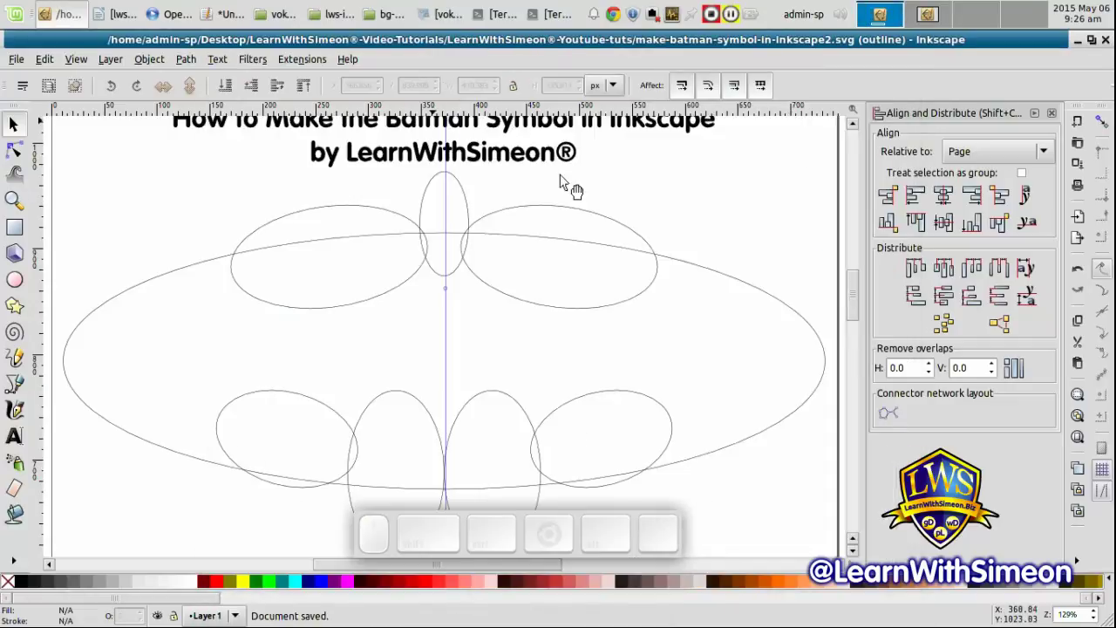
Switch the display from outline to normal rendering and select the small top ellipse
{"action": "left_click", "coordinate": [686, 219]}
{"action": "left_click", "coordinate": [705, 208]}
{"action": "key", "text": "ctrl+KP_5"}
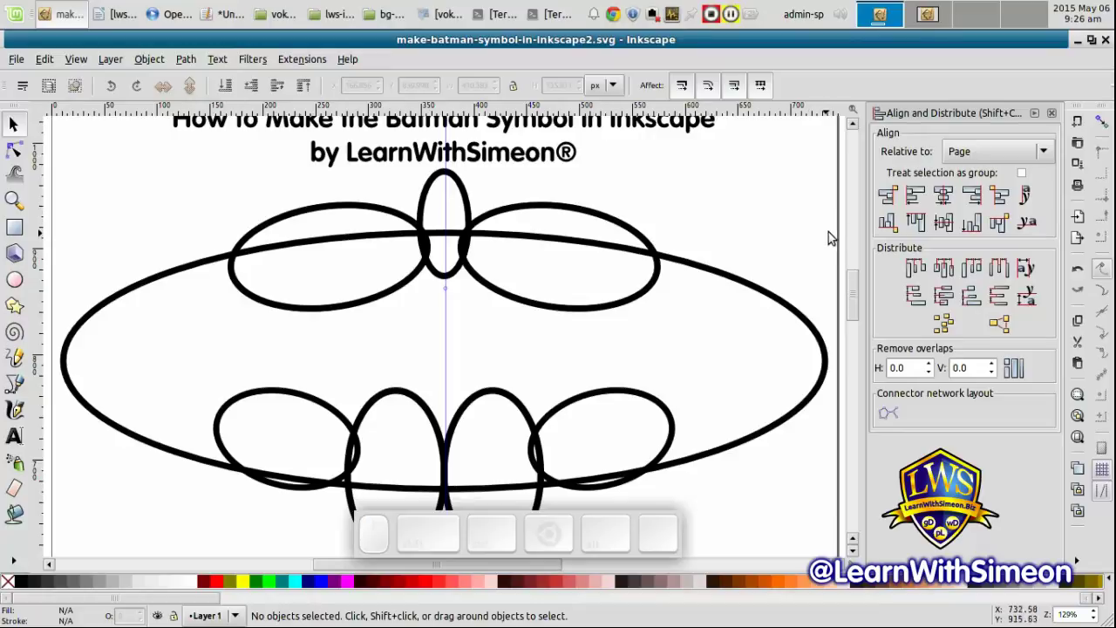
{"action": "left_click", "coordinate": [856, 288]}
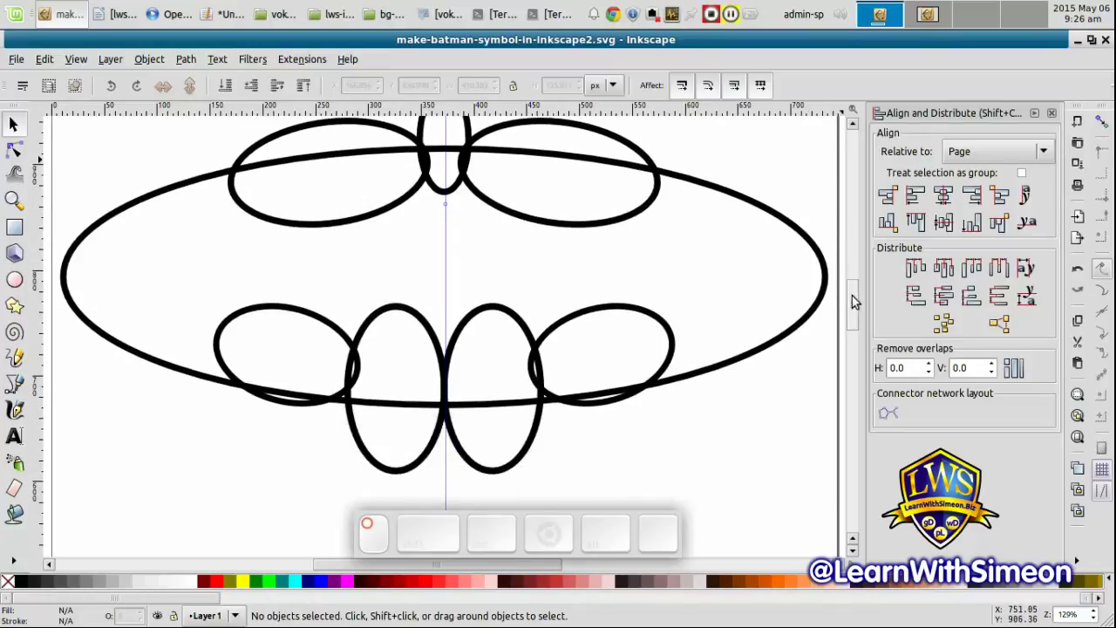
{"action": "left_click", "coordinate": [456, 198]}
{"action": "left_click", "coordinate": [458, 193]}
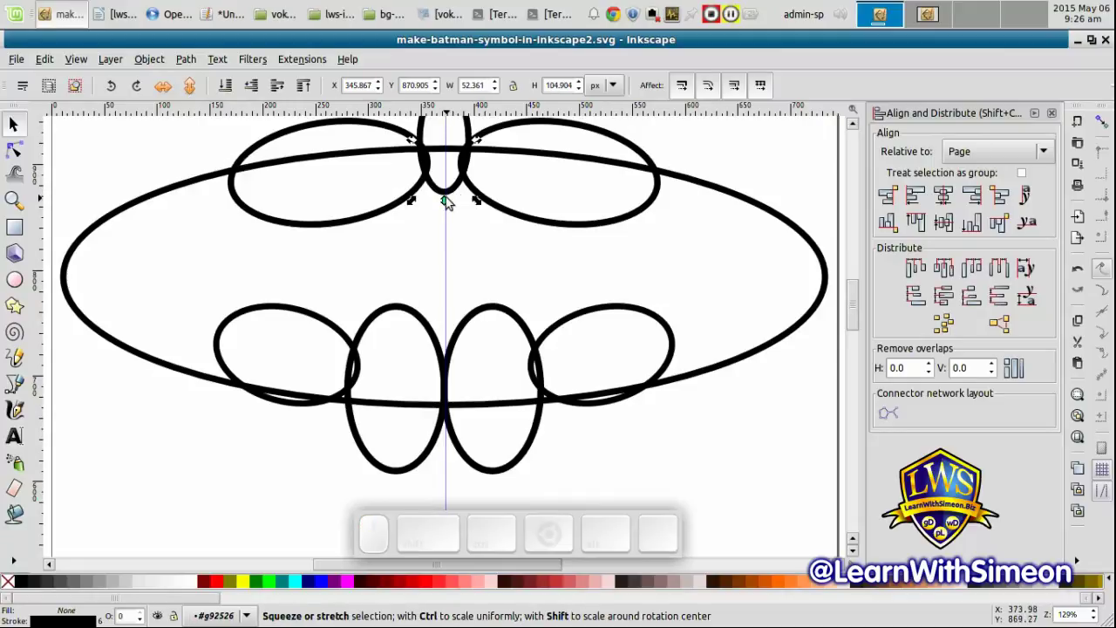
Stretch the small top ellipse slightly taller, leave the group and save the drawing
{"action": "left_click_drag", "start_coordinate": [451, 203], "coordinate": [456, 219]}
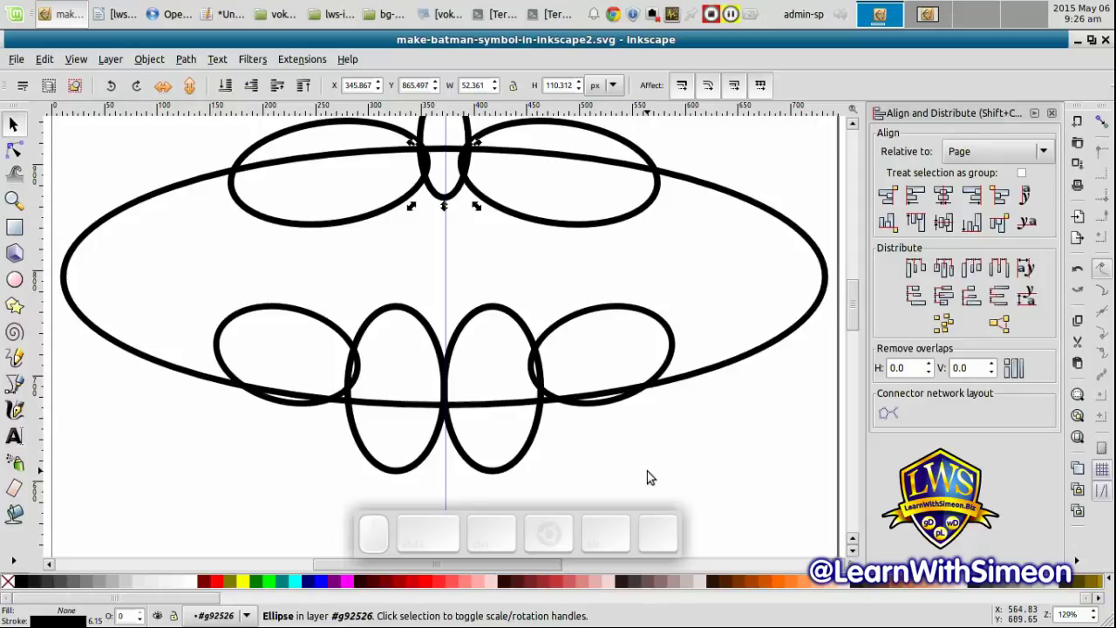
{"action": "double_click", "coordinate": [652, 473]}
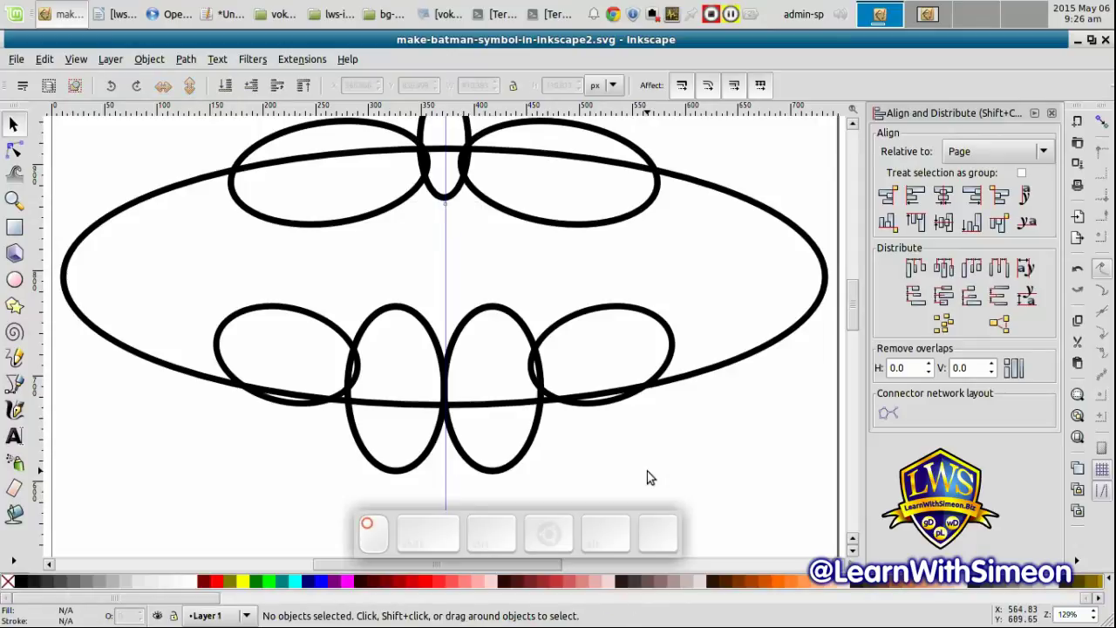
{"action": "key", "text": "ctrl+s"}
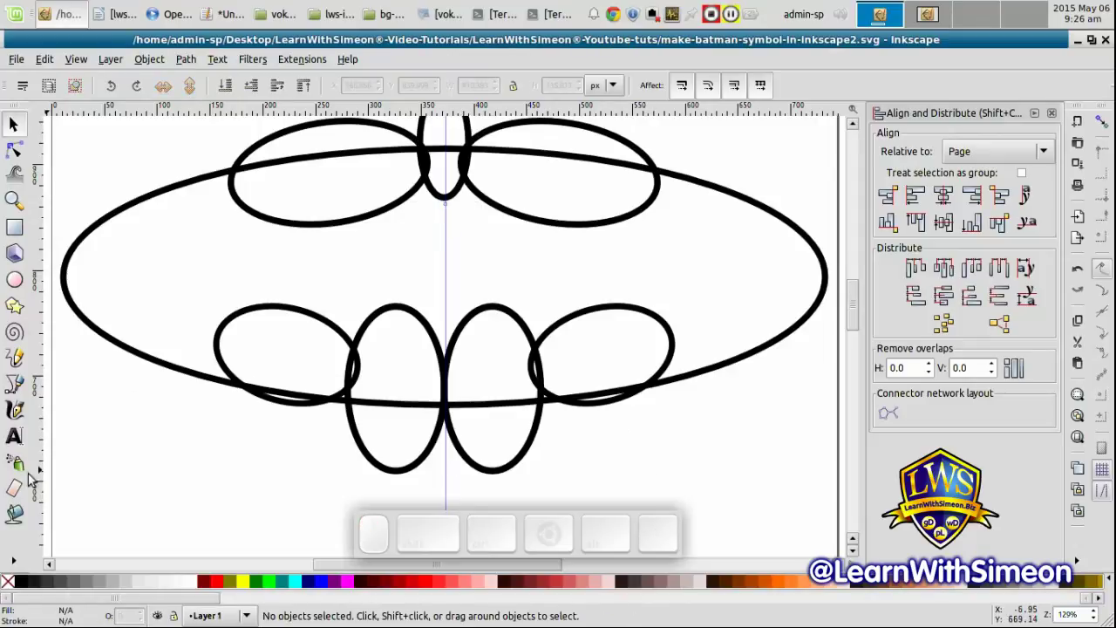
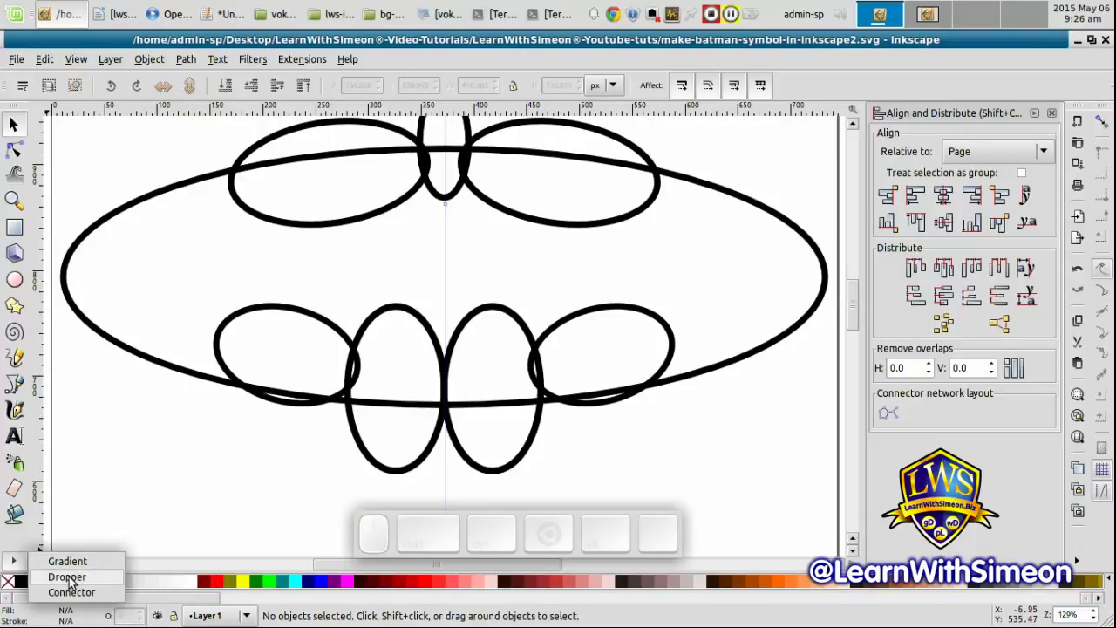
Flood the region between the ellipses with red using the Paint Bucket and select the new path
{"action": "left_click", "coordinate": [73, 579]}
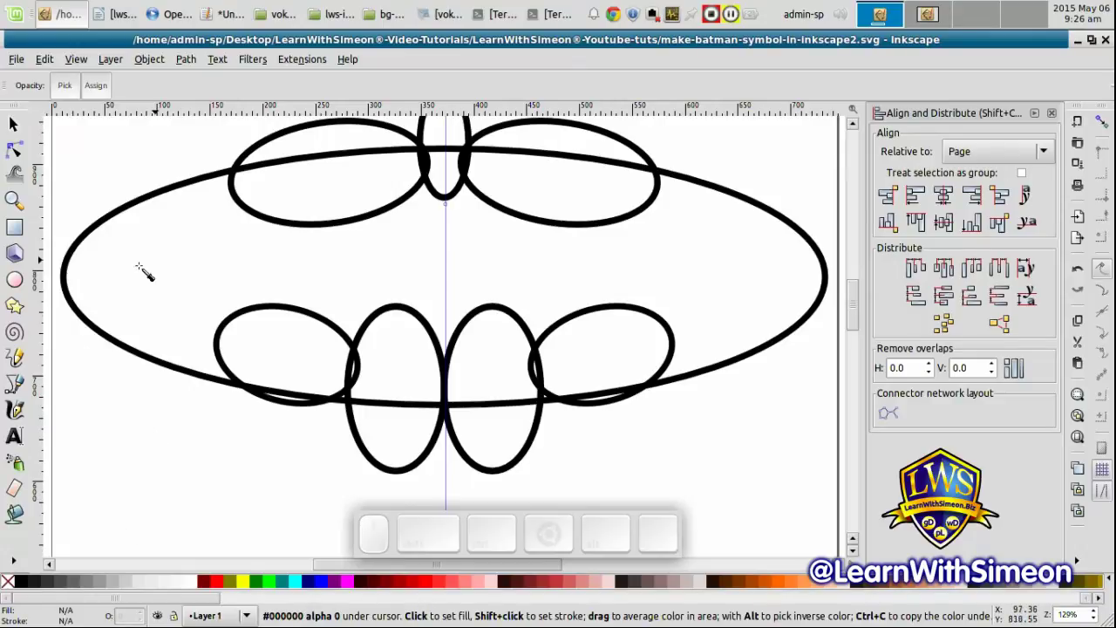
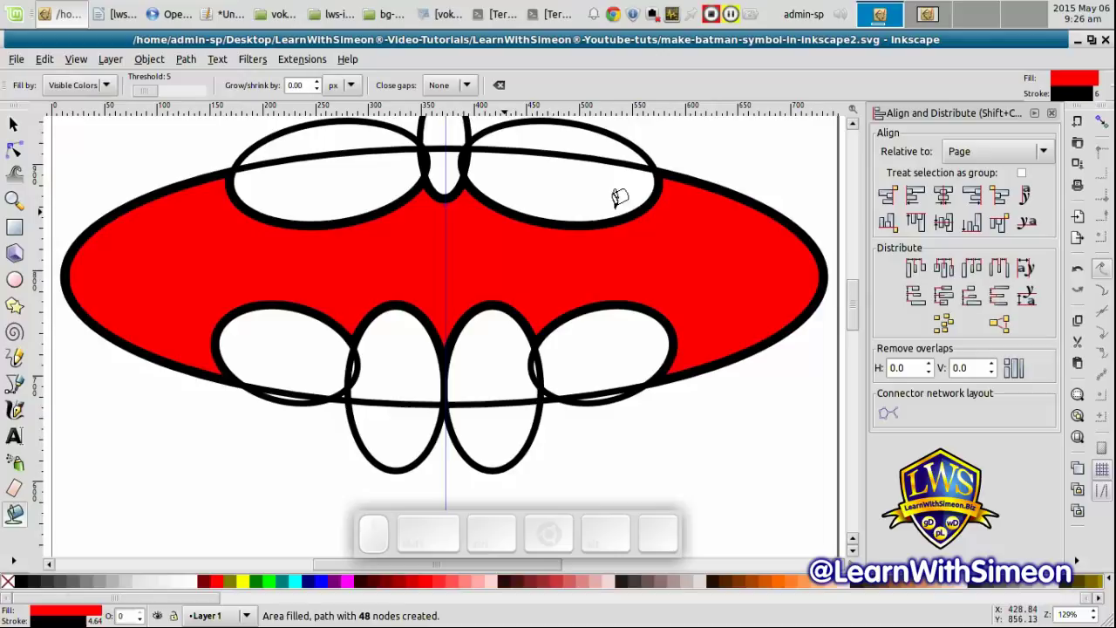
{"action": "left_click_drag", "start_coordinate": [858, 295], "coordinate": [854, 309]}
{"action": "left_click", "coordinate": [20, 122]}
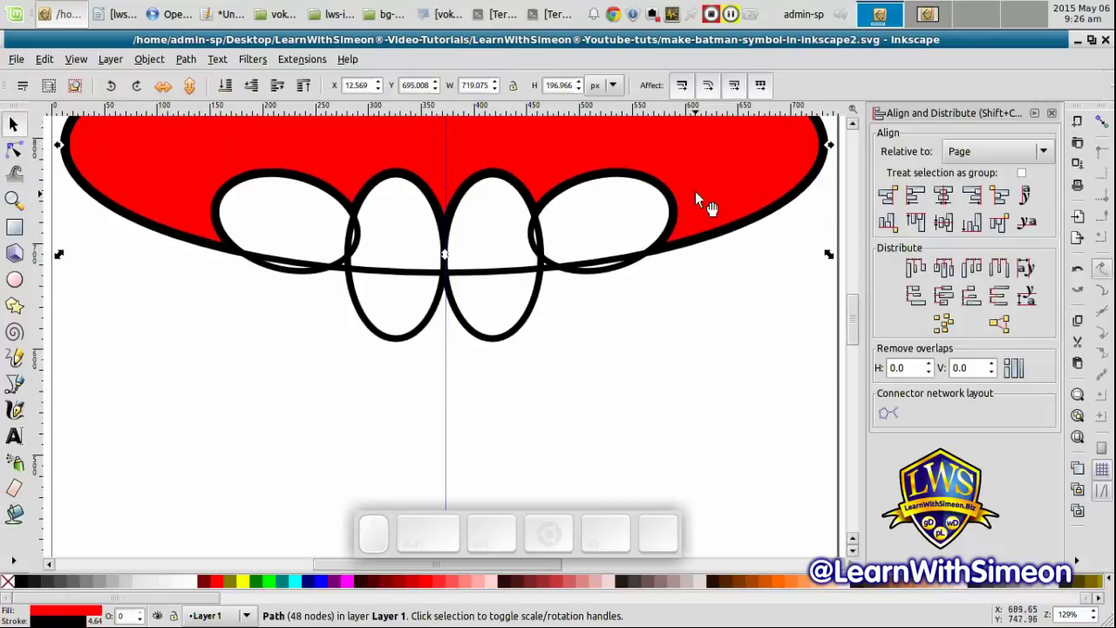
Zoom to the whole page, drag the red bat shape below the construction ellipses and save
{"action": "key", "text": "-"}
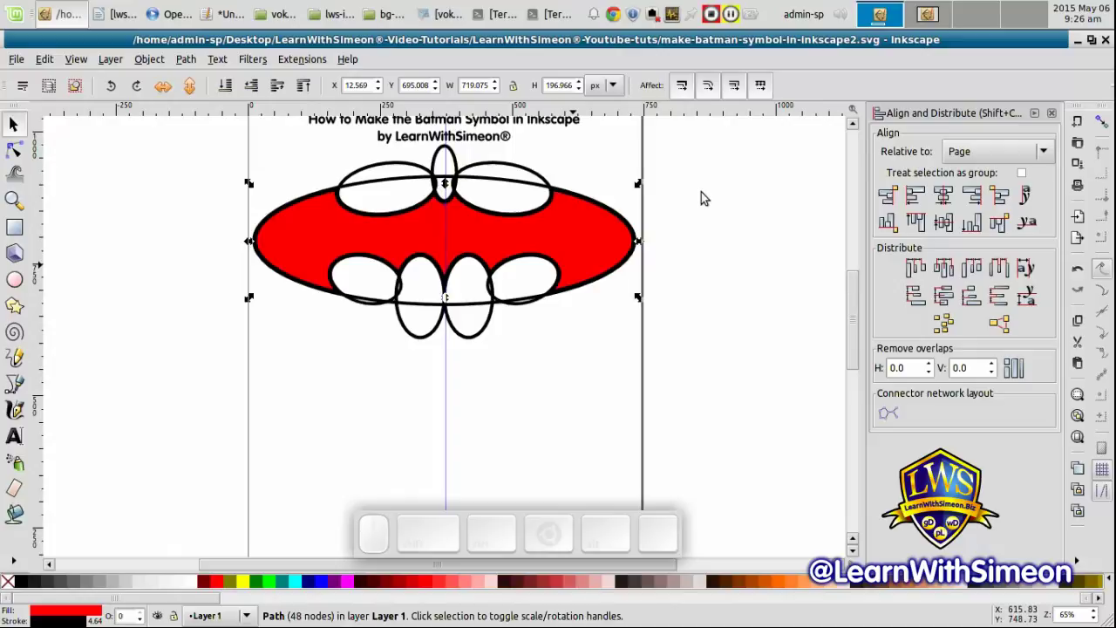
{"action": "left_click", "coordinate": [759, 311]}
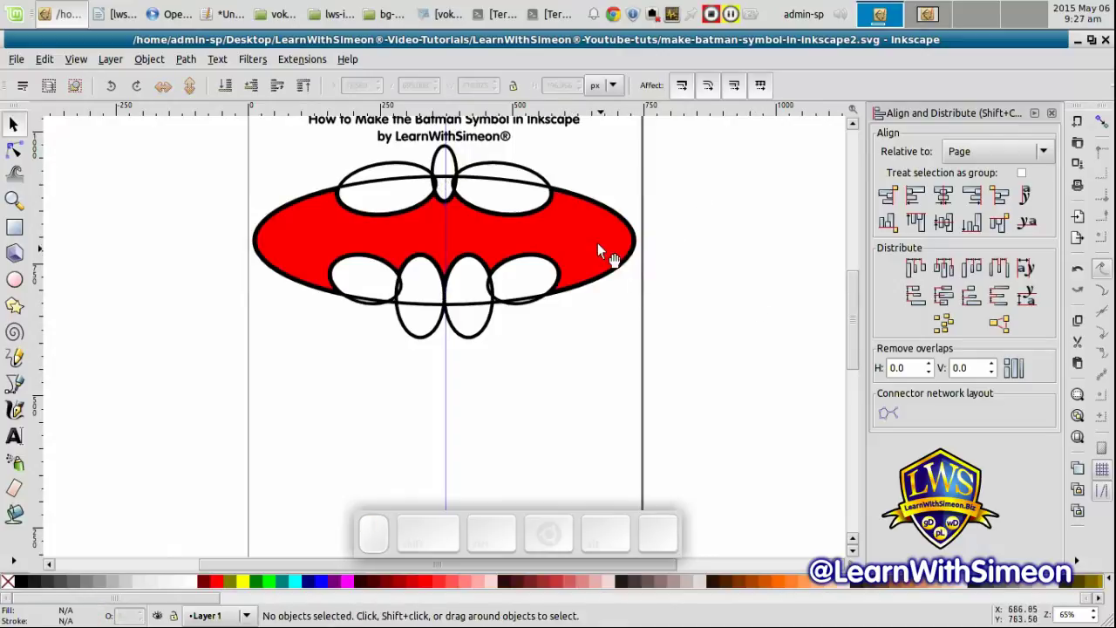
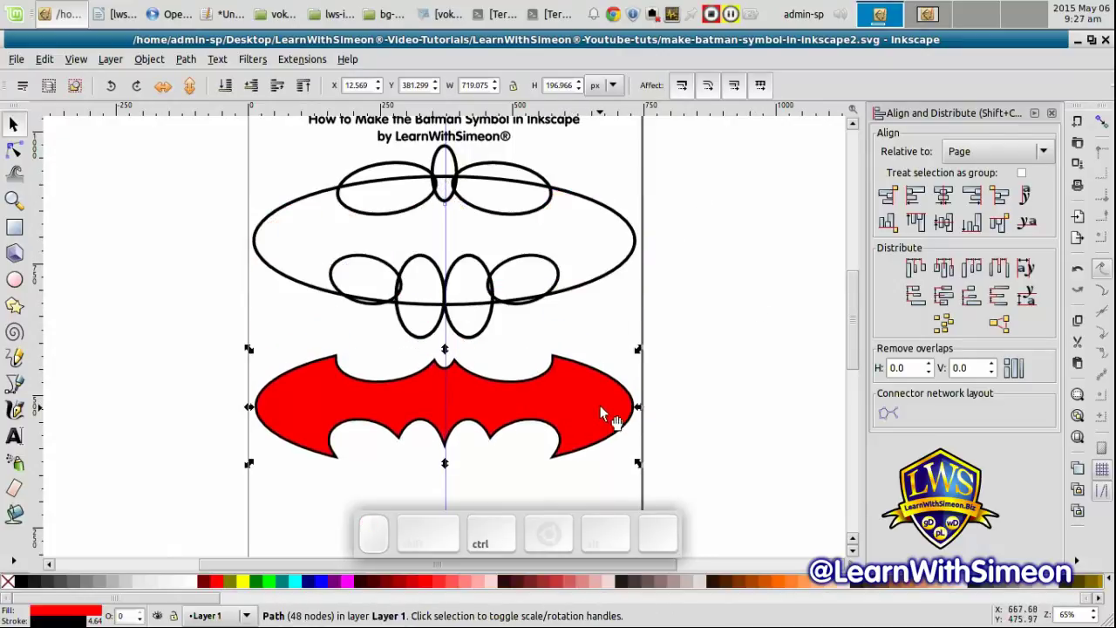
{"action": "left_click", "coordinate": [710, 392]}
{"action": "left_click_drag", "start_coordinate": [859, 303], "coordinate": [830, 337]}
{"action": "left_click", "coordinate": [772, 335]}
{"action": "key", "text": "ctrl+s"}
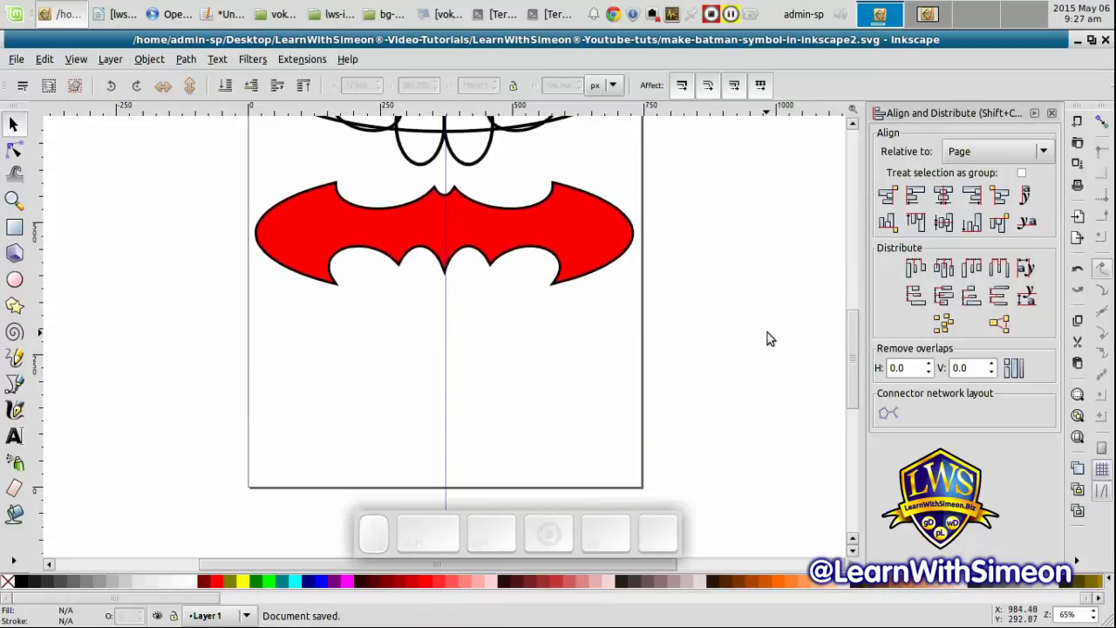
Select the red bat shape, centre it horizontally on the page and save again
{"action": "key", "text": "shift+\\"}
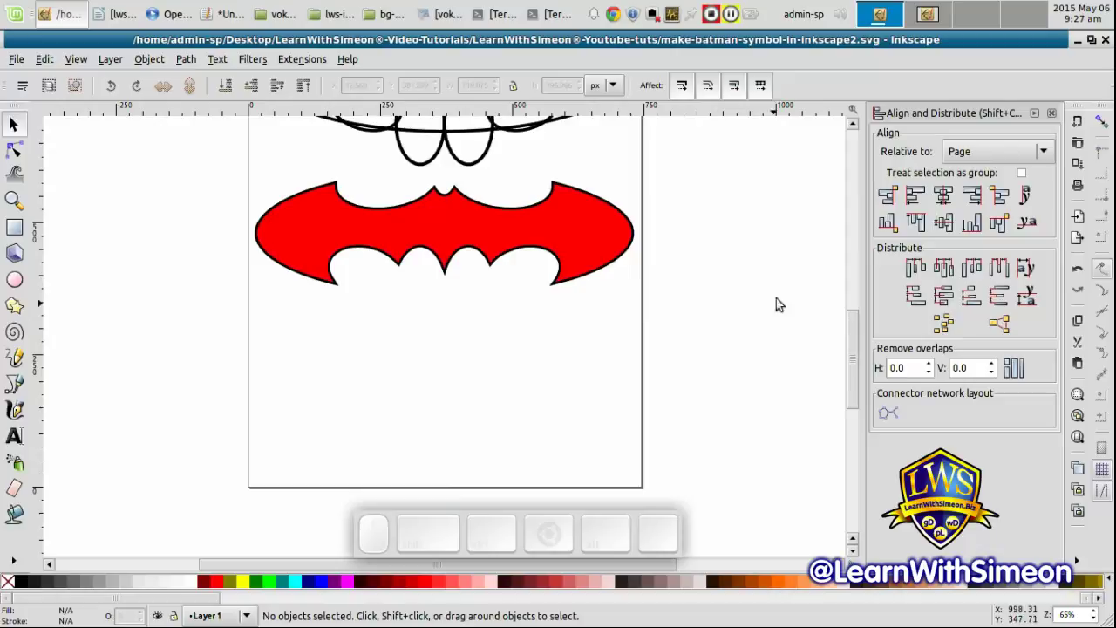
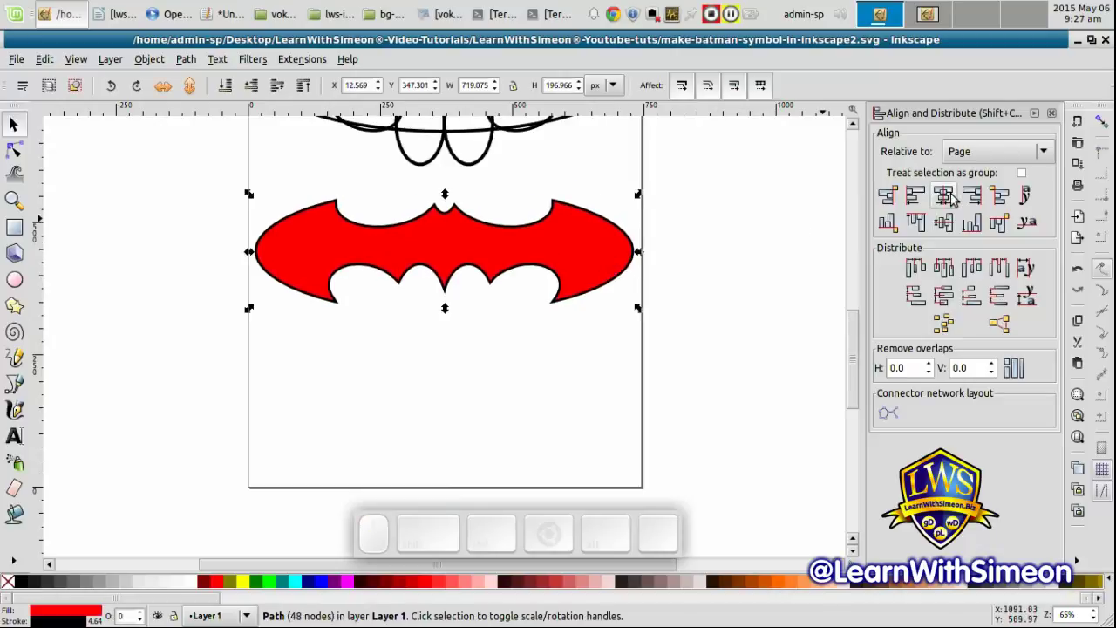
{"action": "left_click", "coordinate": [953, 196]}
{"action": "left_click", "coordinate": [751, 331]}
{"action": "key", "text": "ctrl+s"}
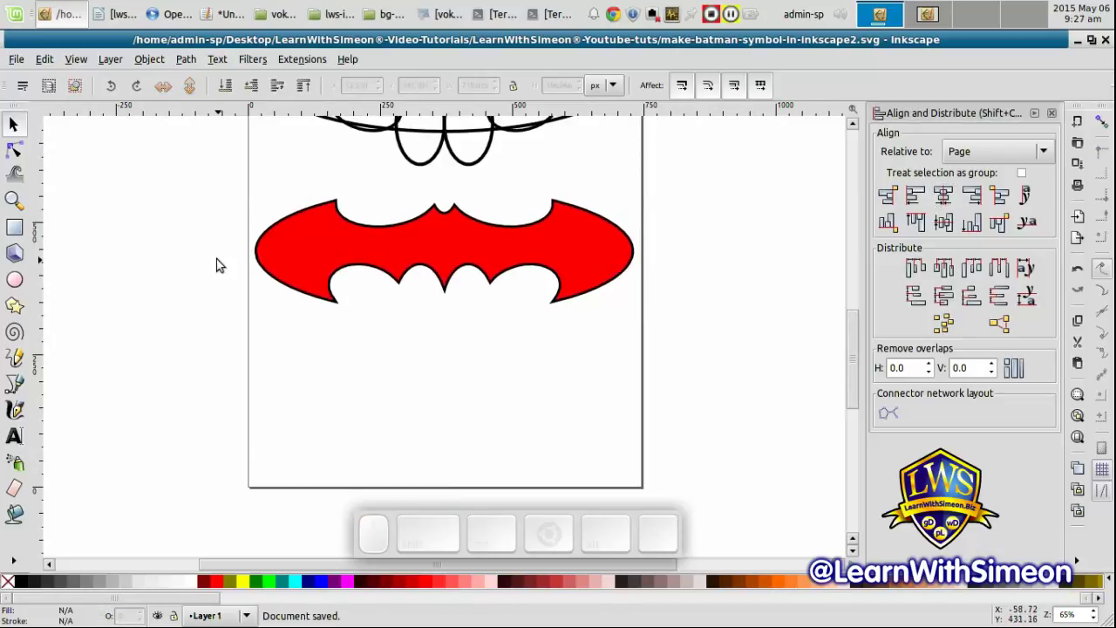
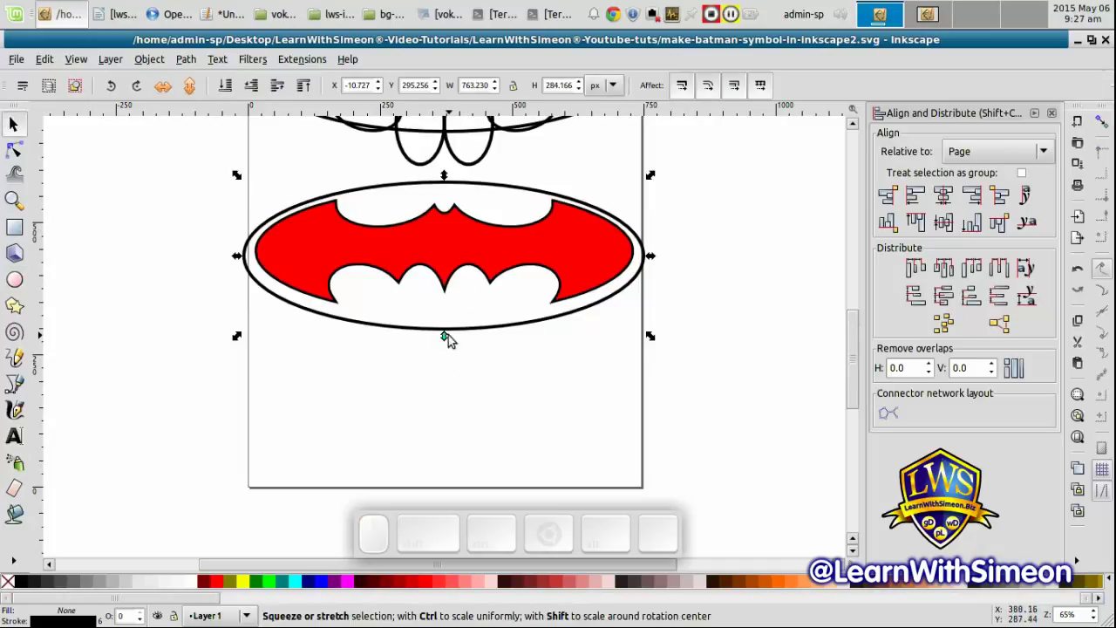
Finish sizing the new ellipse drawn around the red bat shape
{"action": "left_click", "coordinate": [449, 337]}
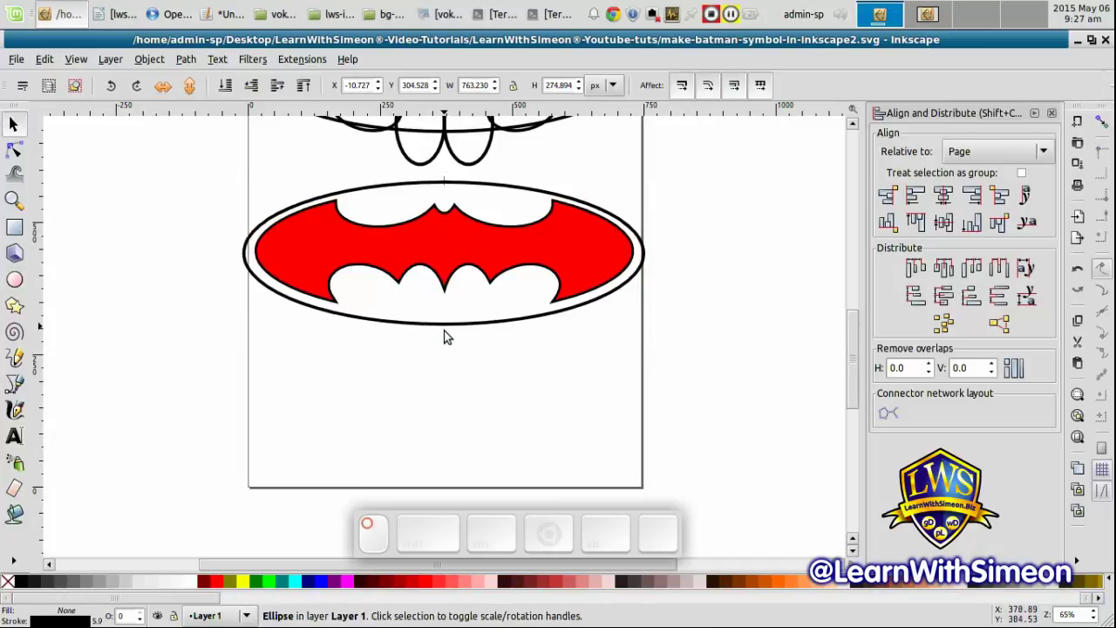
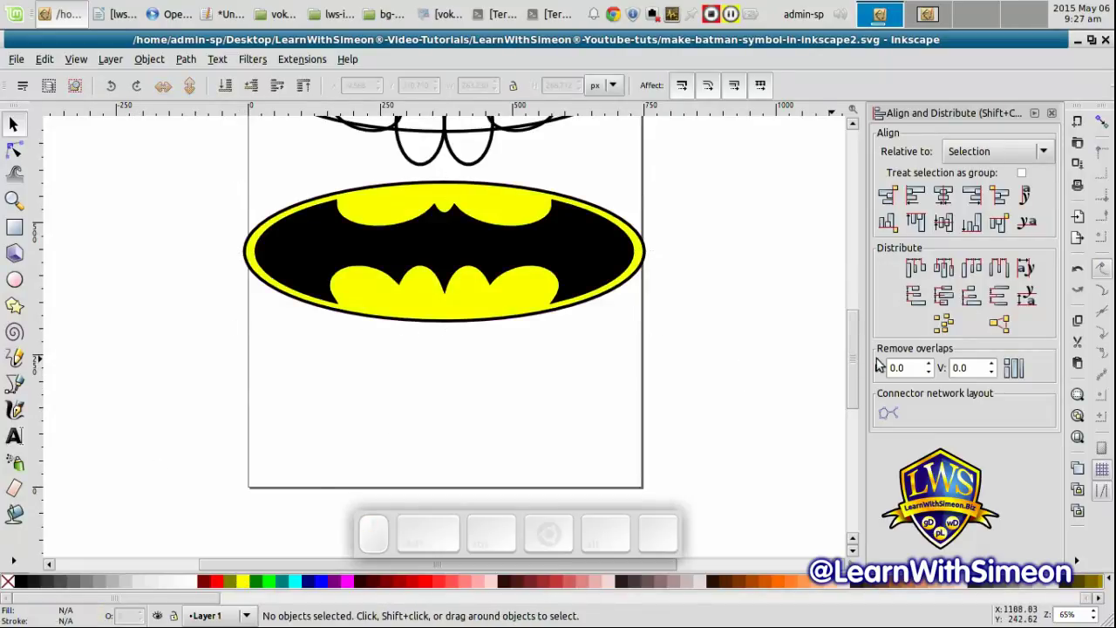
Remove the ellipse's black stroke and centre the black bat on the yellow ellipse
{"action": "left_click_drag", "start_coordinate": [859, 361], "coordinate": [857, 347]}
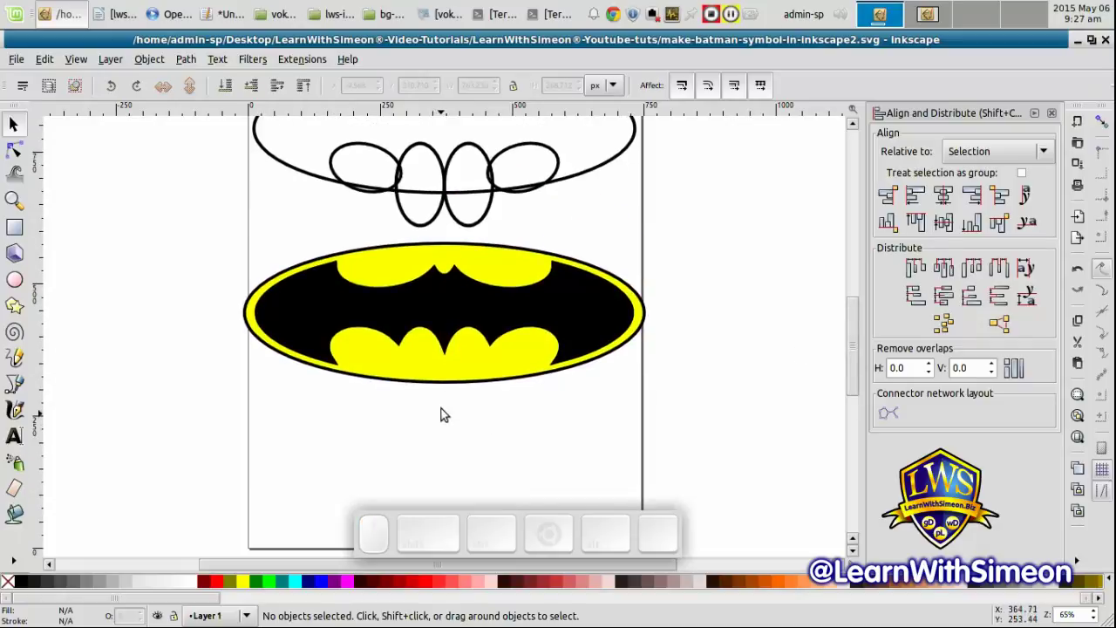
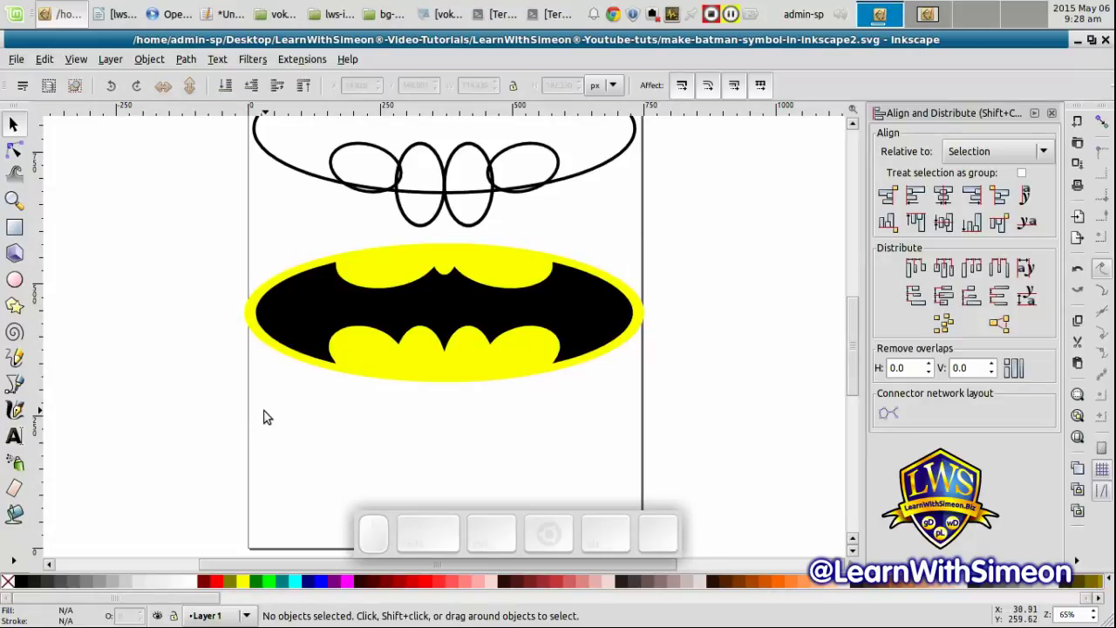
{"action": "left_click_drag", "start_coordinate": [236, 415], "coordinate": [697, 226]}
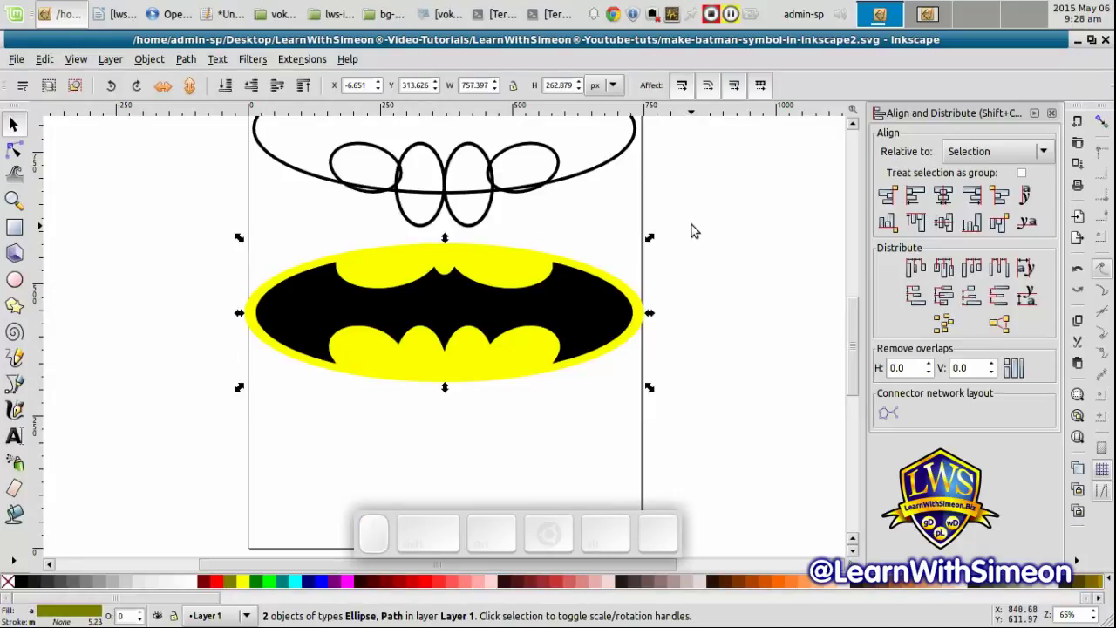
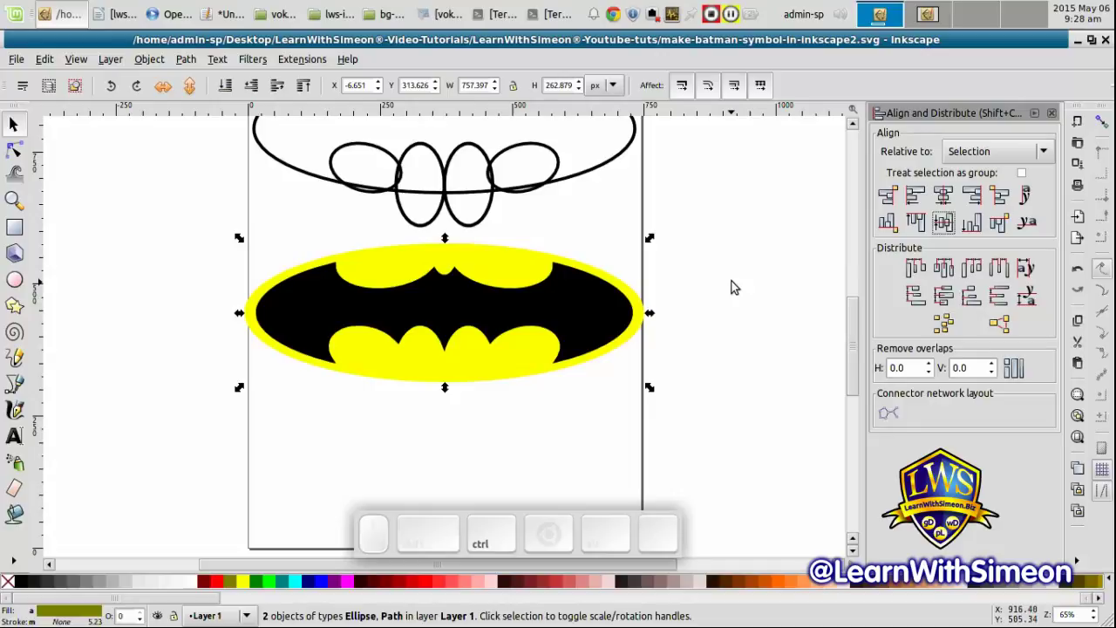
{"action": "key", "text": "ctrl+g"}
{"action": "left_click", "coordinate": [736, 282]}
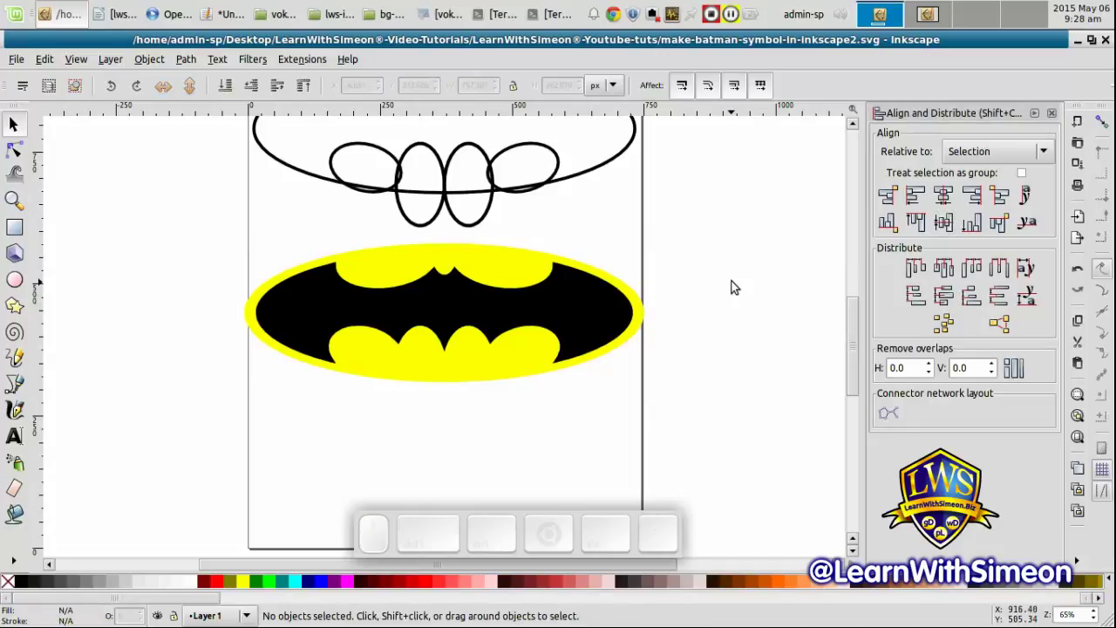
Shift the view so the symbol sits higher and save the drawing
{"action": "left_click_drag", "start_coordinate": [860, 317], "coordinate": [861, 331]}
{"action": "left_click", "coordinate": [760, 314]}
{"action": "key", "text": "ctrl+s"}
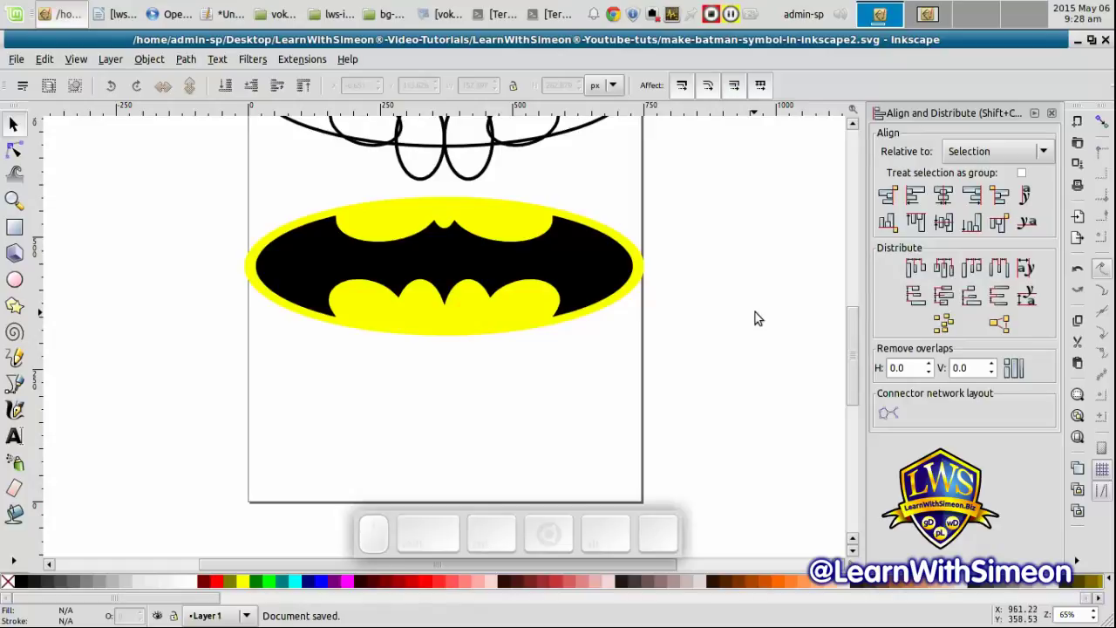
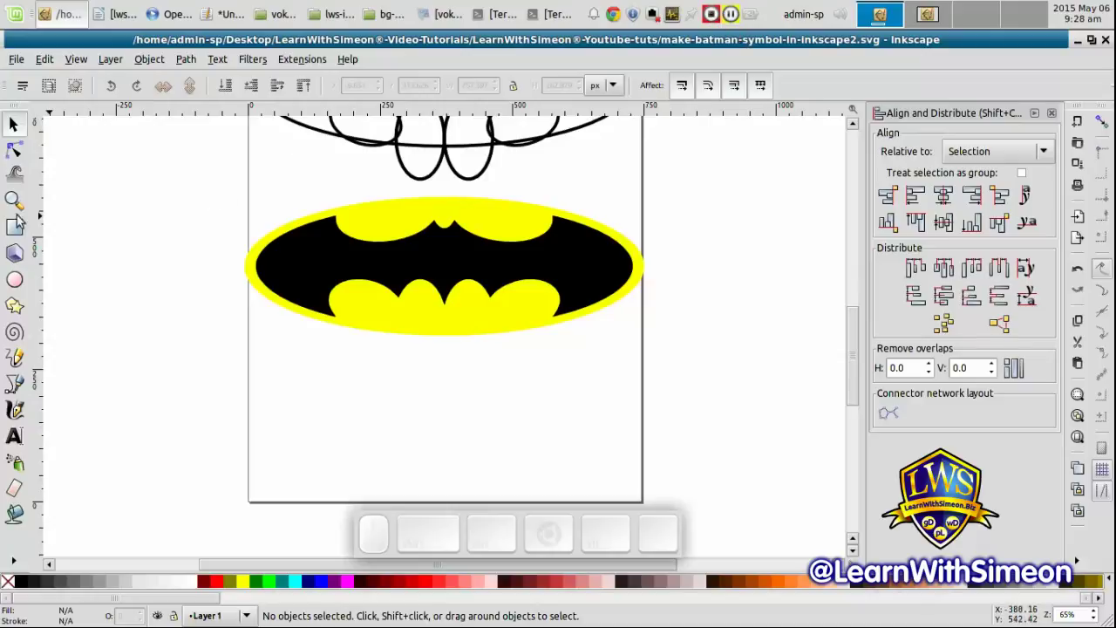
Group the bat and the yellow ellipse into one symbol
{"action": "left_click", "coordinate": [24, 125]}
{"action": "left_click_drag", "start_coordinate": [180, 167], "coordinate": [723, 360]}
{"action": "key", "text": "ctrl+shift+d"}
Resize the page to fit the grouped symbol in Document Properties
{"action": "left_click", "coordinate": [842, 417]}
{"action": "left_click", "coordinate": [842, 444]}
{"action": "left_click", "coordinate": [824, 359]}
{"action": "left_click", "coordinate": [903, 448]}
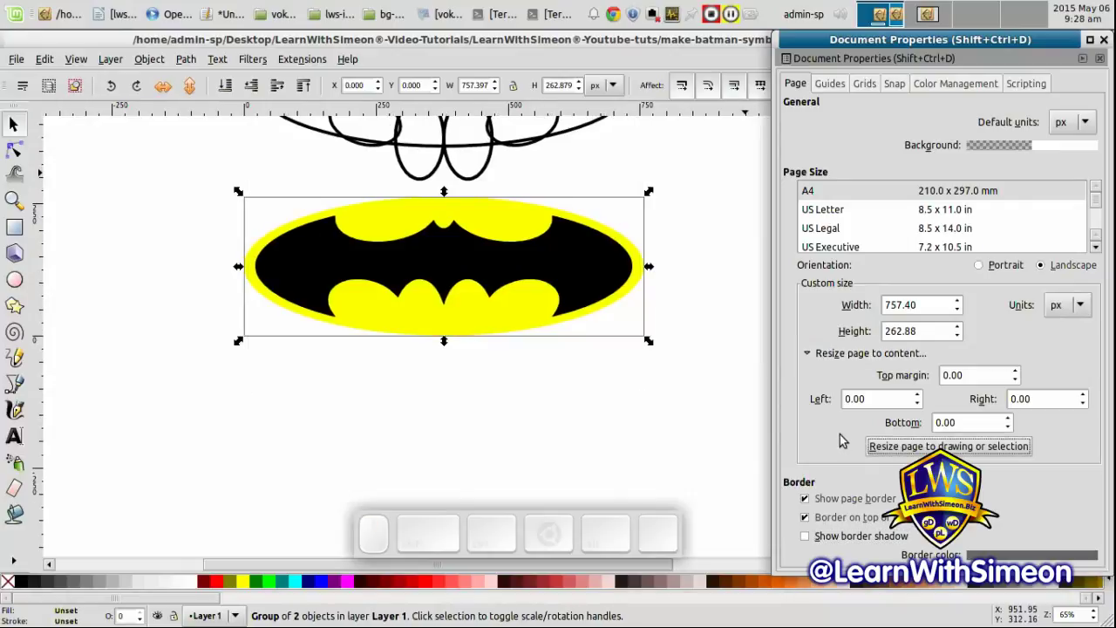
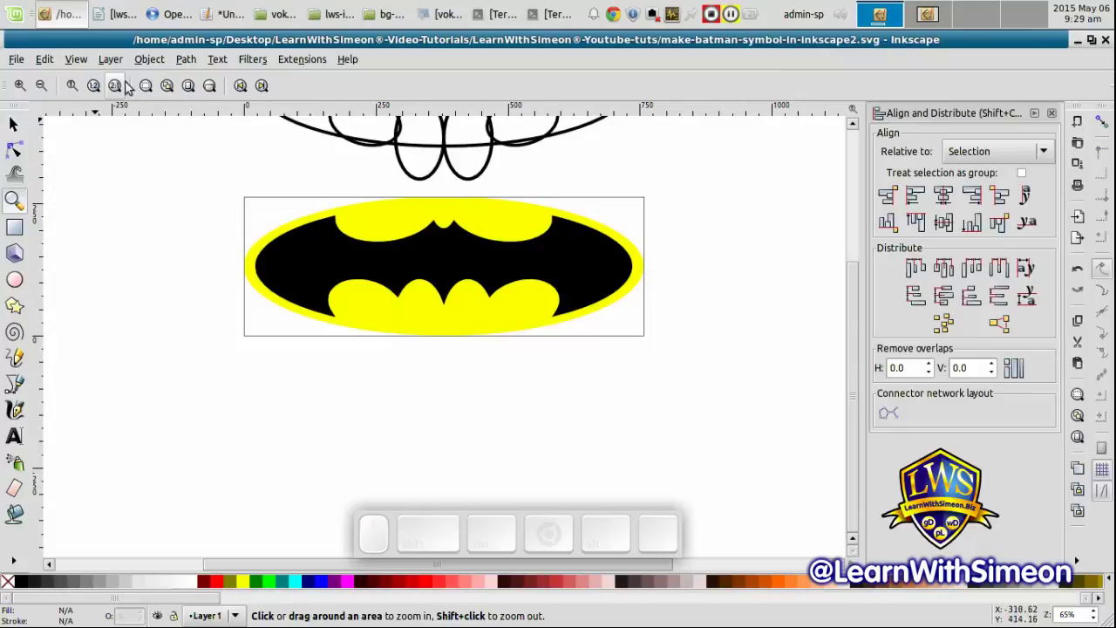
Zoom in on the resized page, save, and bring up the PNG export settings
{"action": "left_click", "coordinate": [189, 85]}
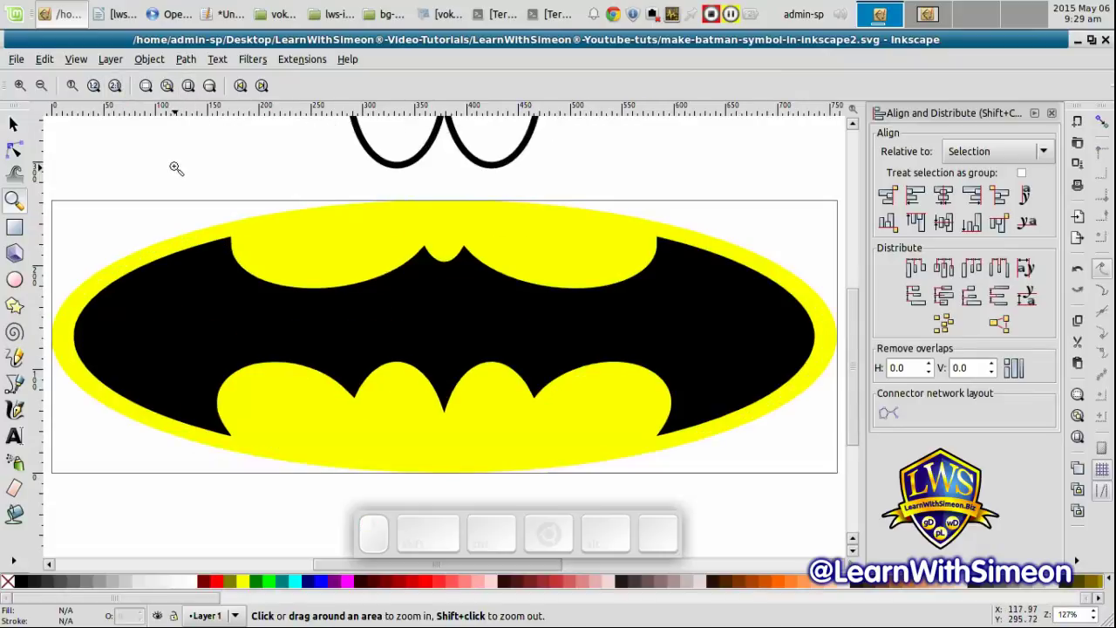
{"action": "left_click", "coordinate": [17, 128]}
{"action": "left_click", "coordinate": [128, 166]}
{"action": "key", "text": "ctrl+s"}
{"action": "key", "text": "ctrl+shift+e"}
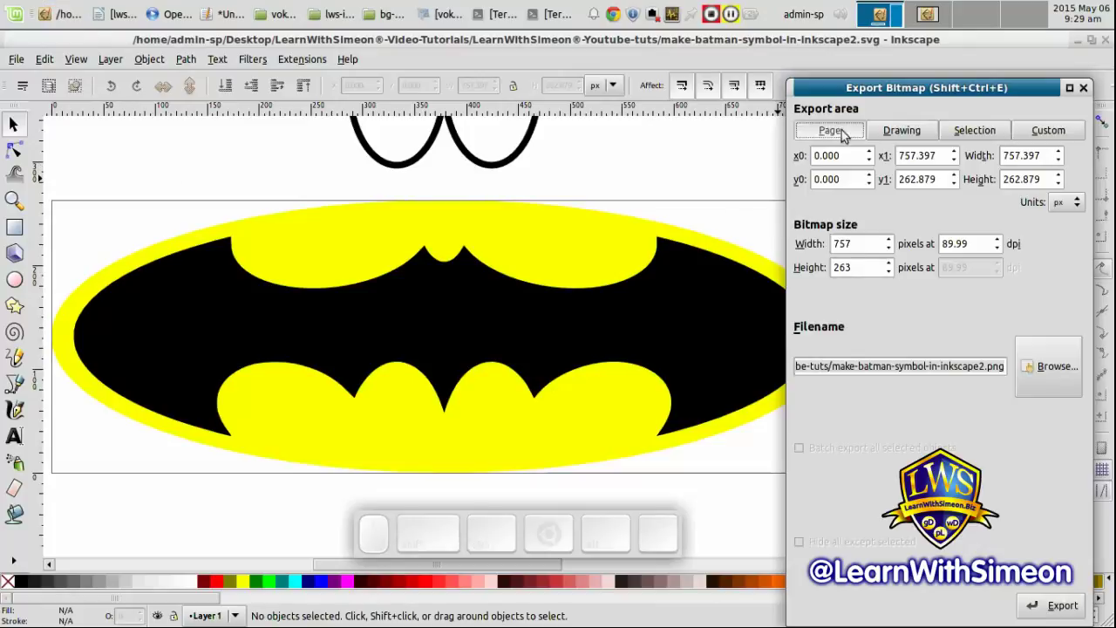
Export the whole page as a 757×263 PNG and close the export settings
{"action": "left_click", "coordinate": [849, 131]}
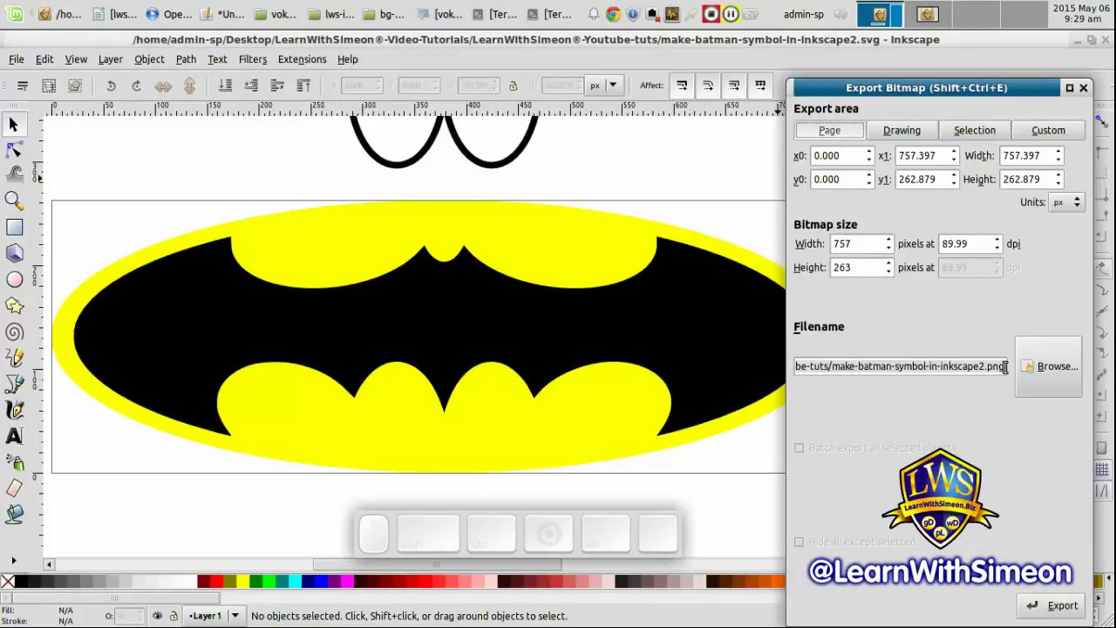
{"action": "left_click", "coordinate": [1041, 599]}
{"action": "left_click", "coordinate": [701, 166]}
{"action": "key", "text": "ctrl+s"}
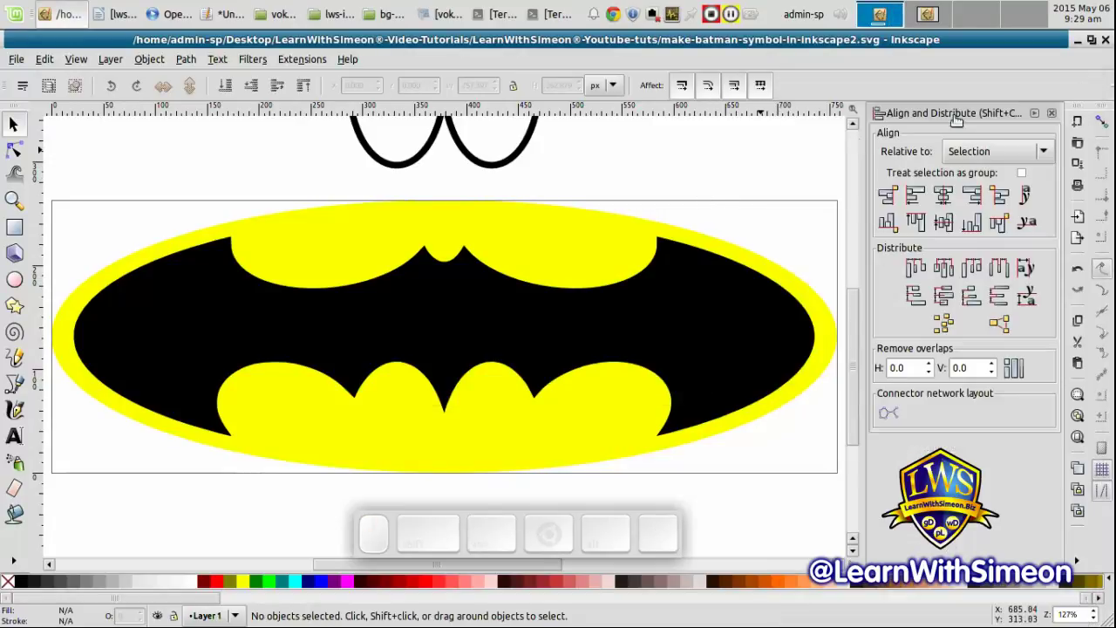
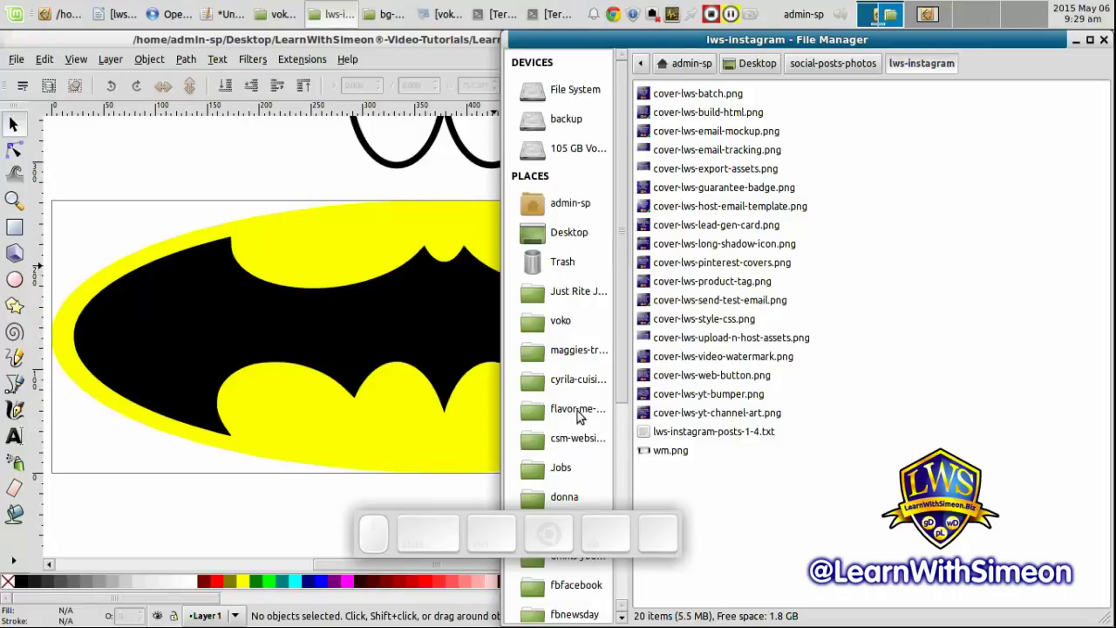
Navigate Desktop › LearnWithSimeon®-Video-Tutorials › LearnWithSimeon®-Youtube-tuts in File Manager
{"action": "left_click_drag", "start_coordinate": [626, 394], "coordinate": [626, 335]}
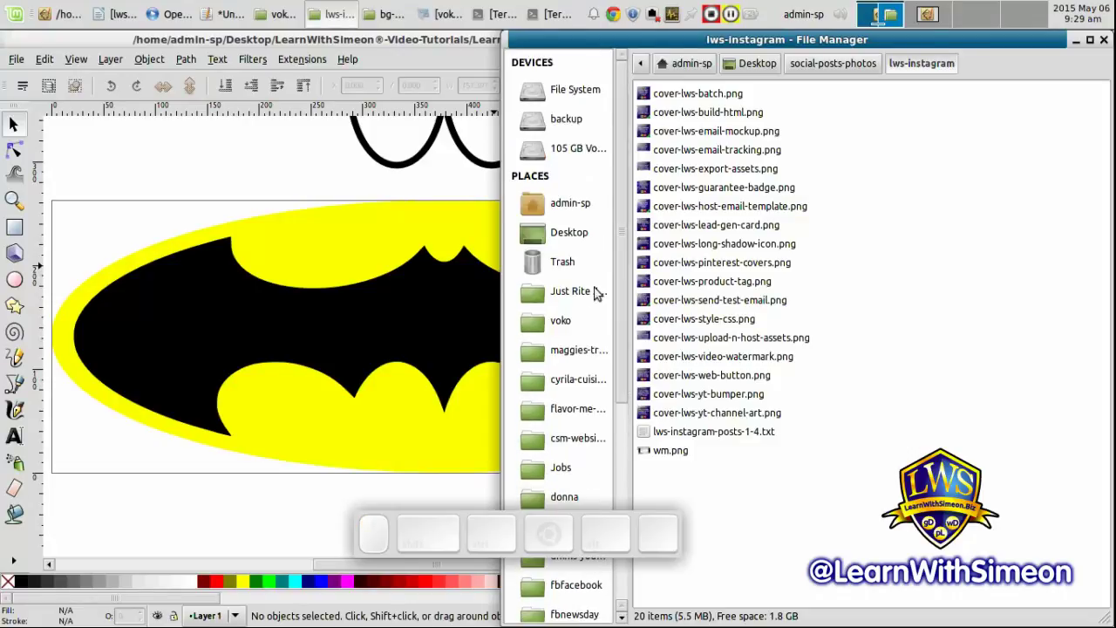
{"action": "left_click", "coordinate": [587, 227]}
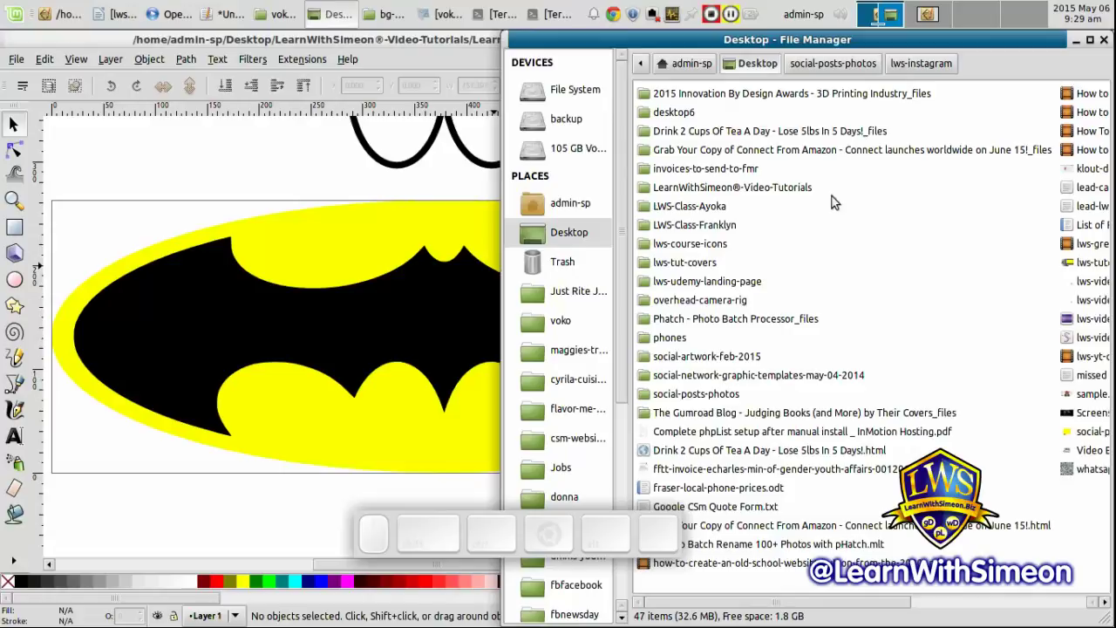
{"action": "left_click", "coordinate": [790, 187]}
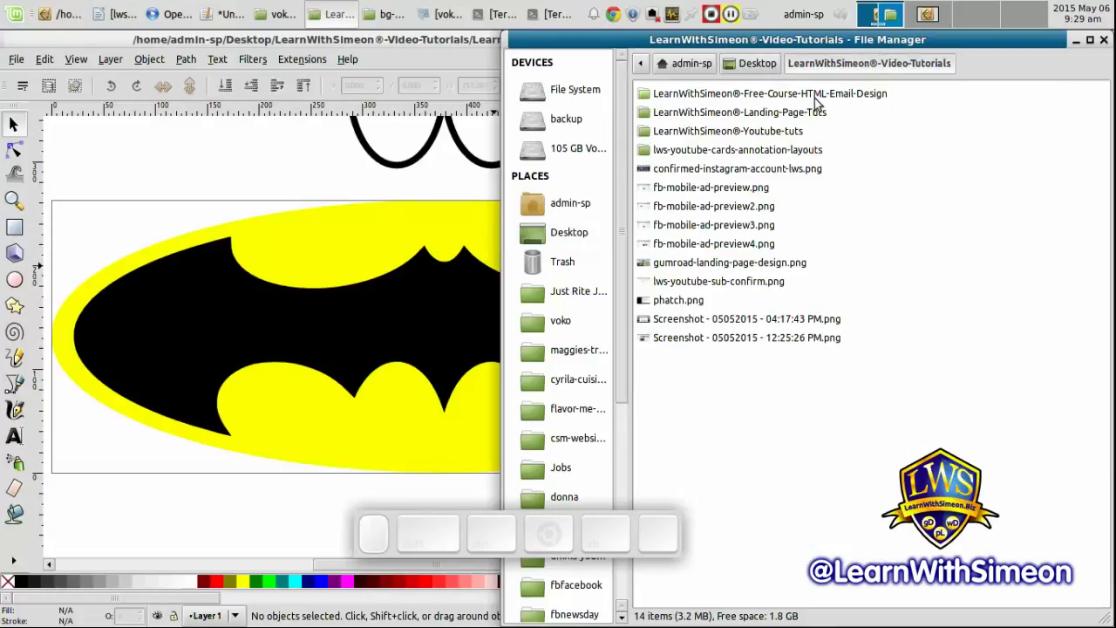
{"action": "left_click", "coordinate": [794, 130]}
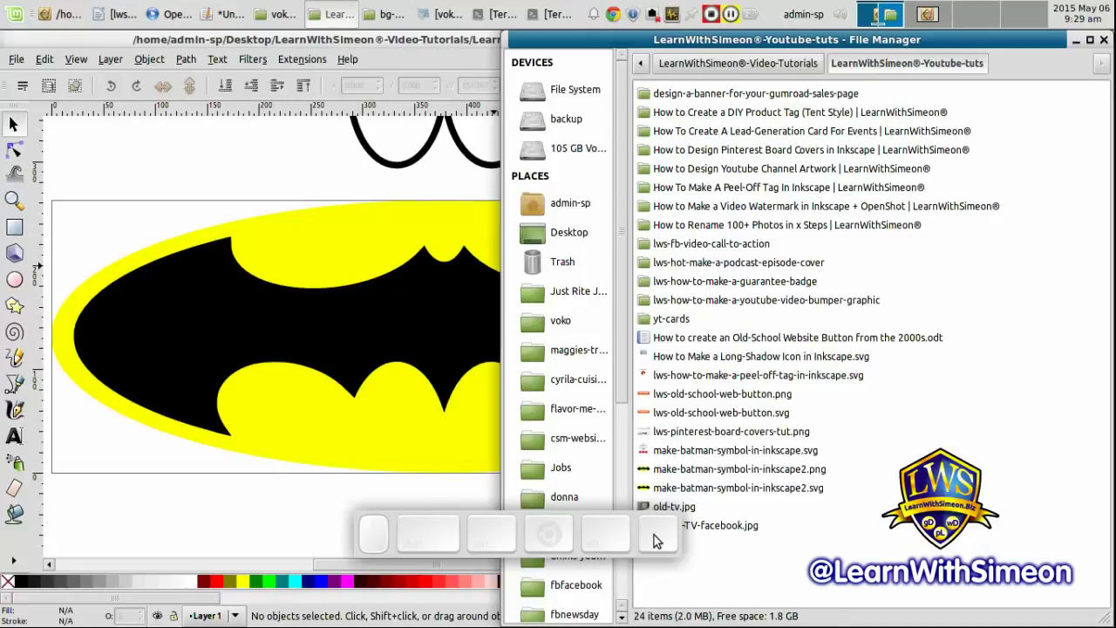
Open make-batman-symbol-in-inkscape2.png in the image viewer
{"action": "left_click", "coordinate": [757, 476]}
{"action": "left_click", "coordinate": [758, 475]}
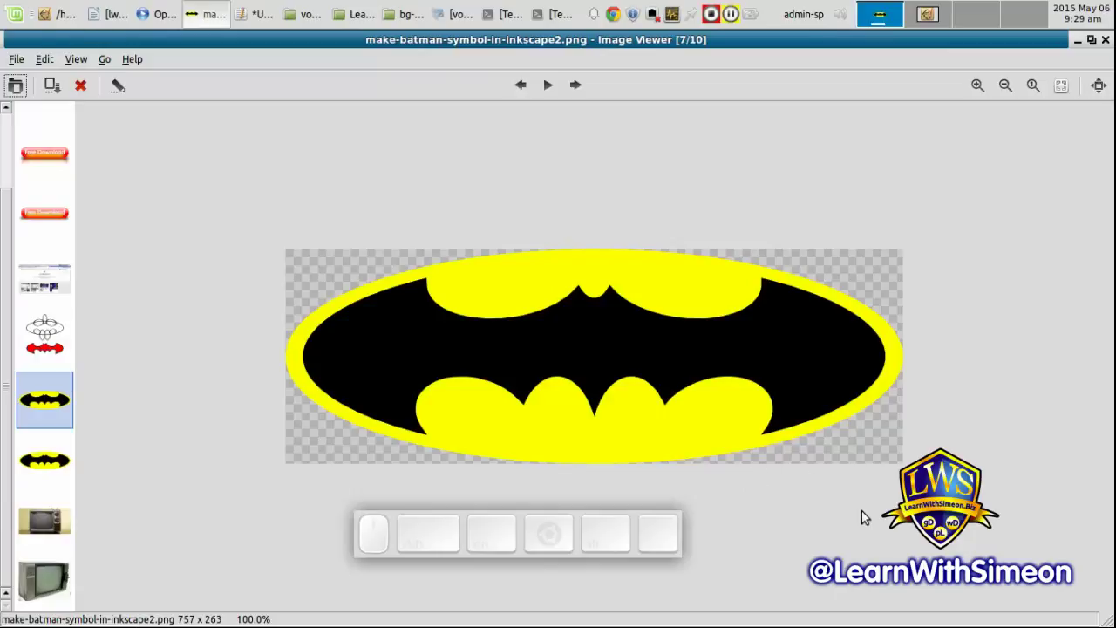
{"action": "key", "text": "ctrl+="}
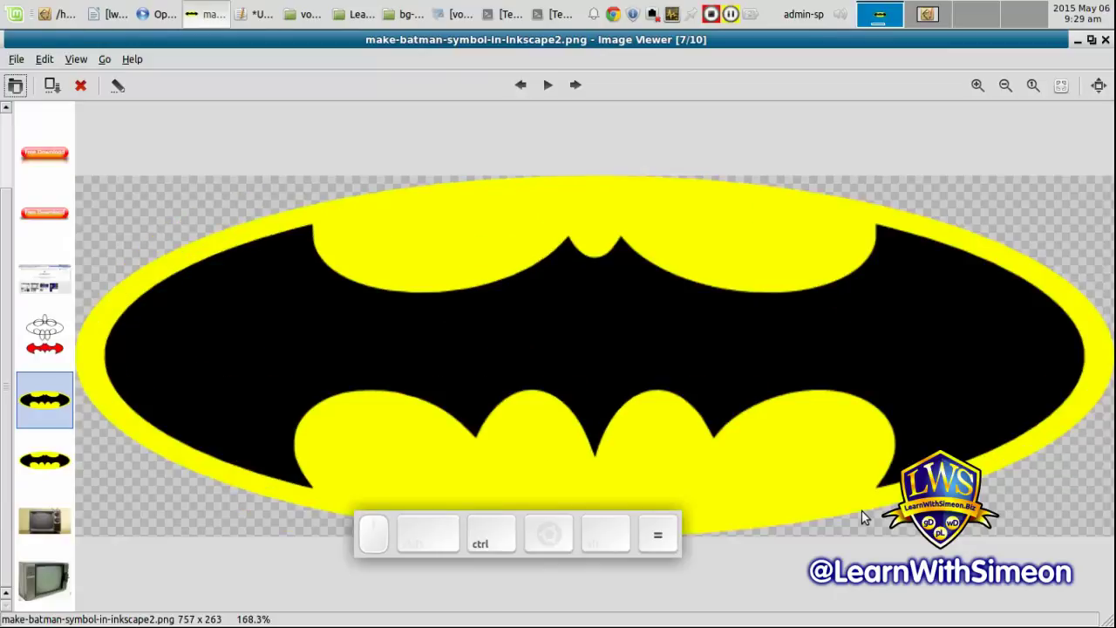
{"action": "key", "text": "ctrl+-"}
{"action": "key", "text": "ctrl+-"}
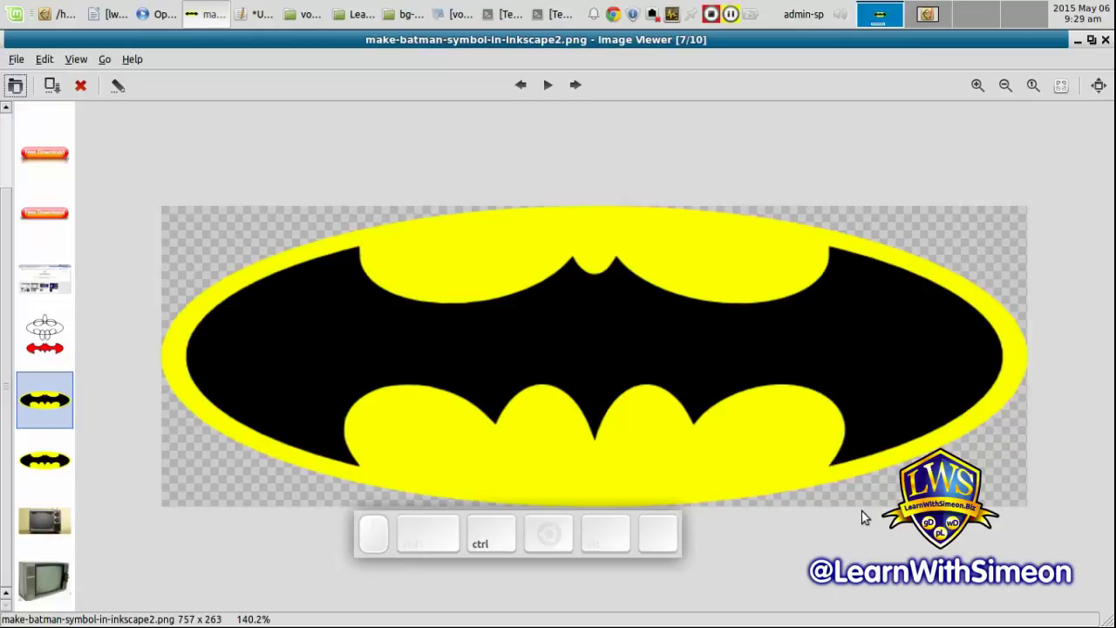
{"action": "left_click_drag", "start_coordinate": [672, 548], "coordinate": [717, 566]}
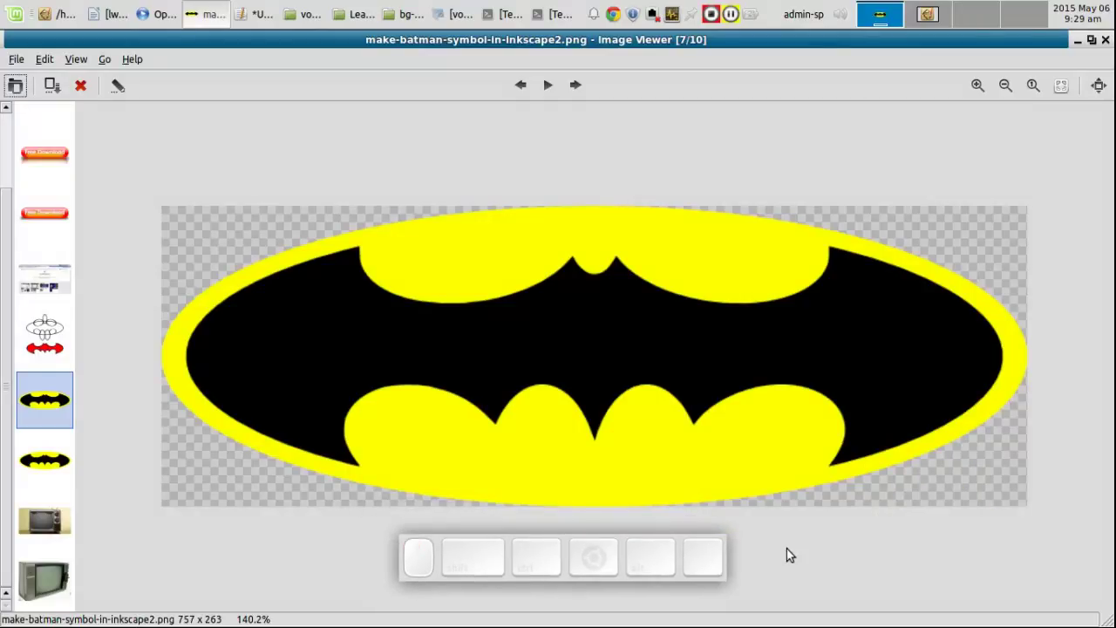
{"action": "left_click", "coordinate": [733, 545]}
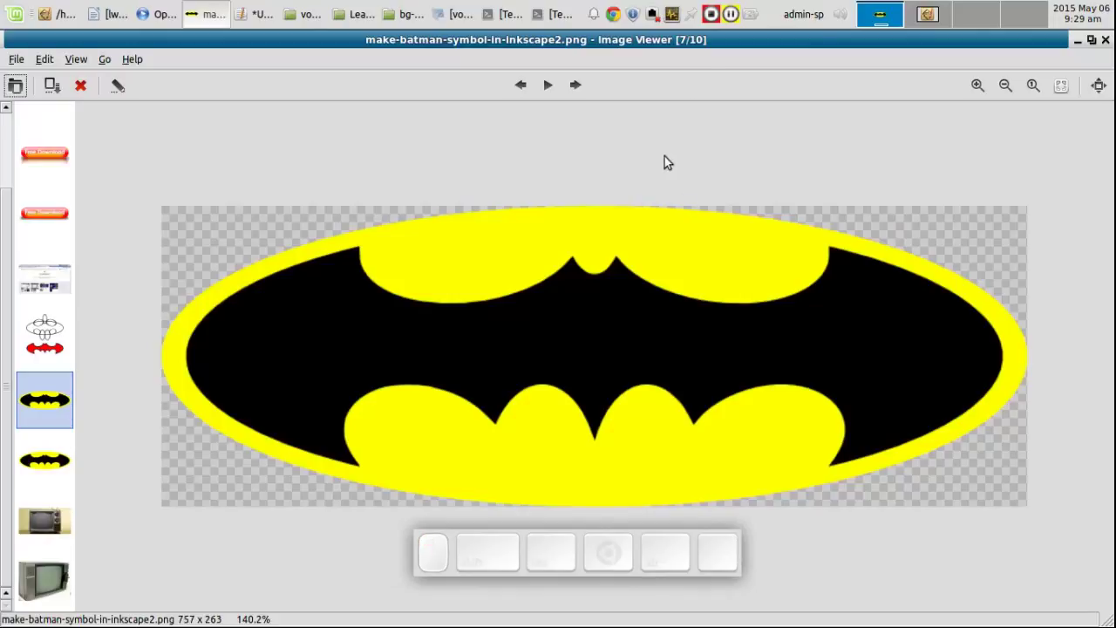